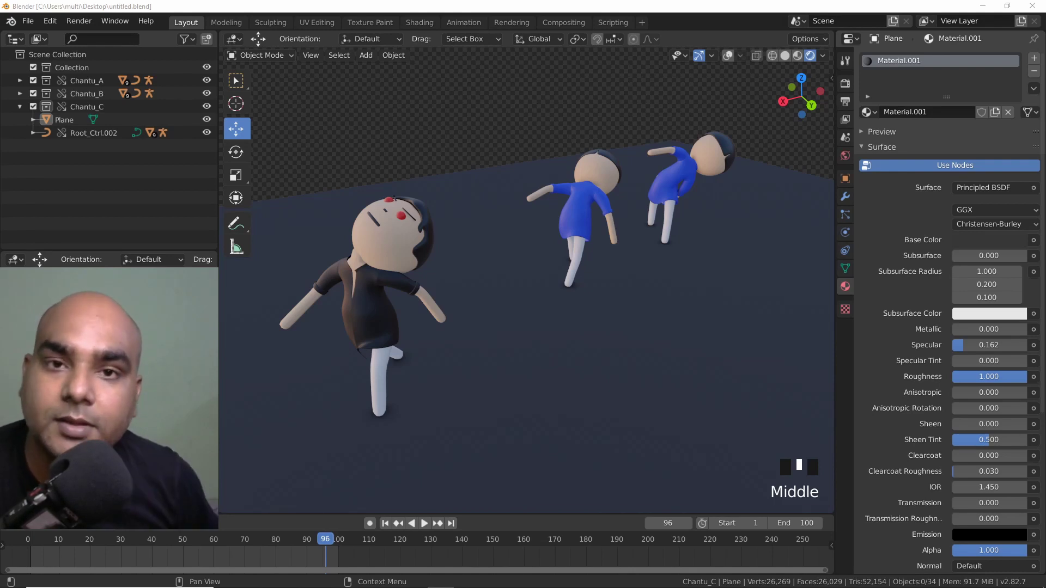
Select Chantu_A_proxy in the Outliner and toggle Chantu_A's visibility off and back on
{"action": "left_click_drag", "start_coordinate": [429, 531], "coordinate": [451, 322]}
{"action": "left_click_drag", "start_coordinate": [452, 322], "coordinate": [588, 305]}
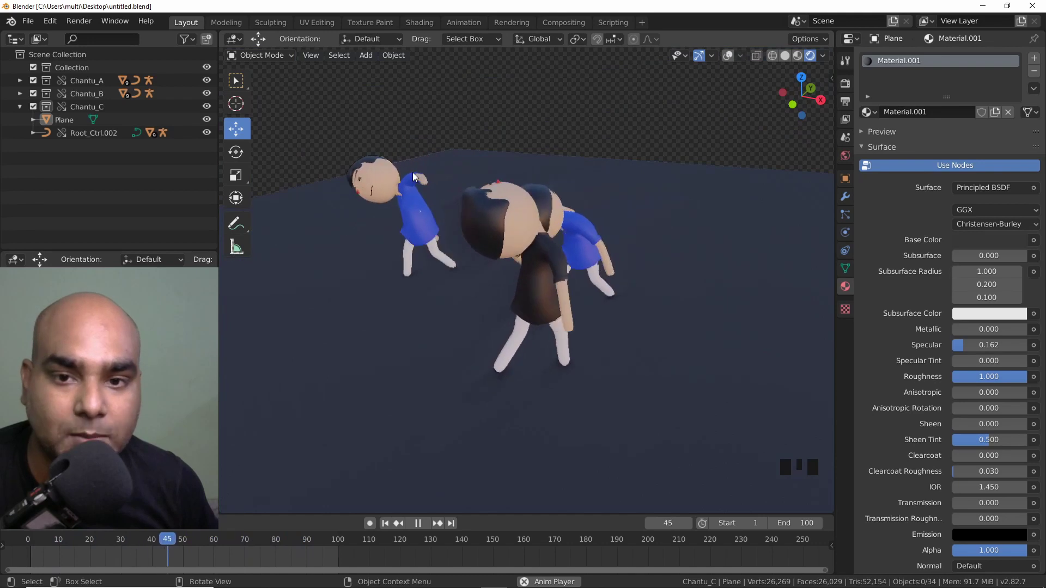
{"action": "left_click_drag", "start_coordinate": [519, 281], "coordinate": [399, 292]}
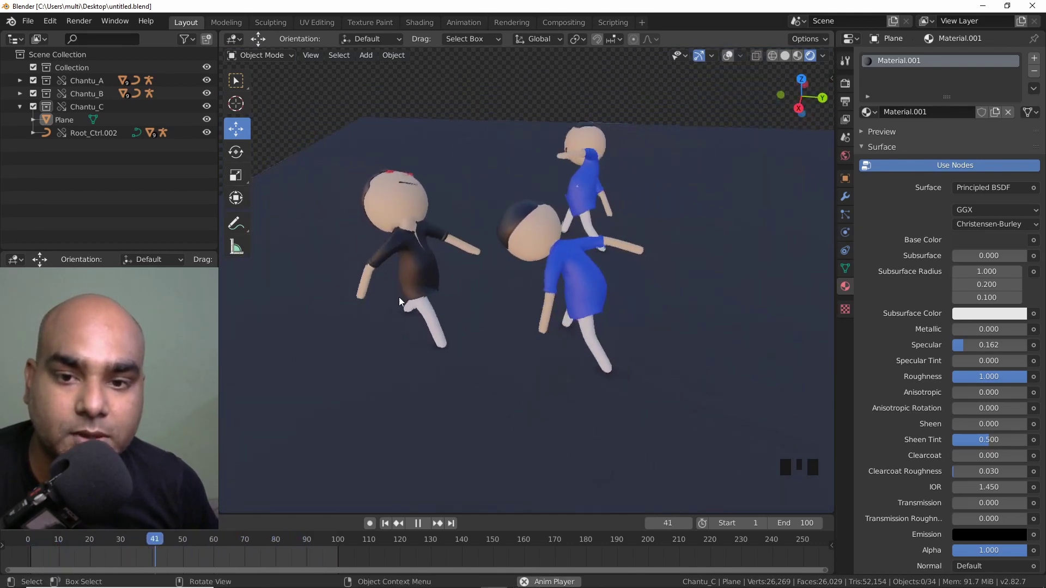
{"action": "left_click_drag", "start_coordinate": [501, 330], "coordinate": [554, 316]}
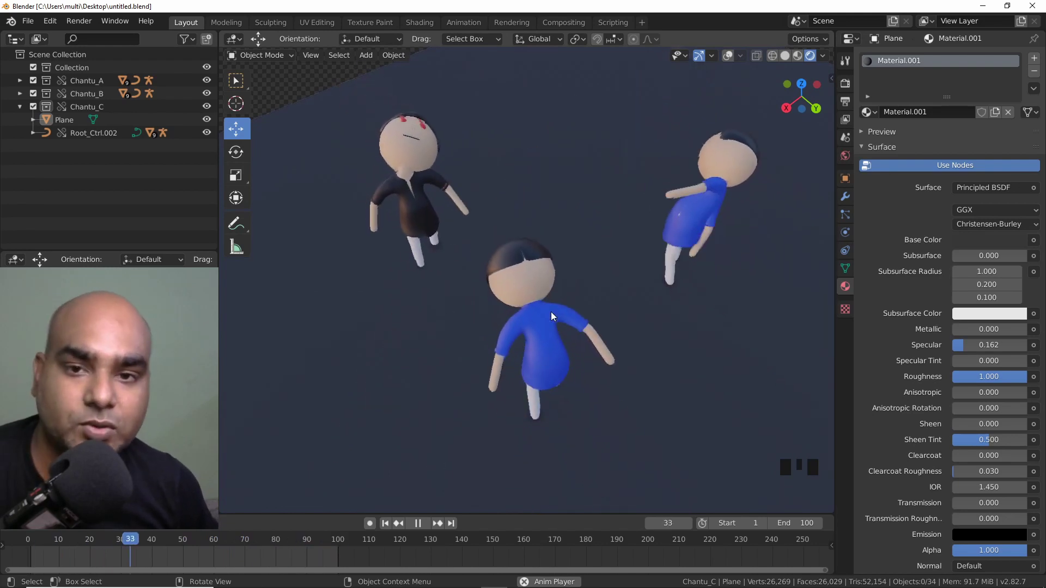
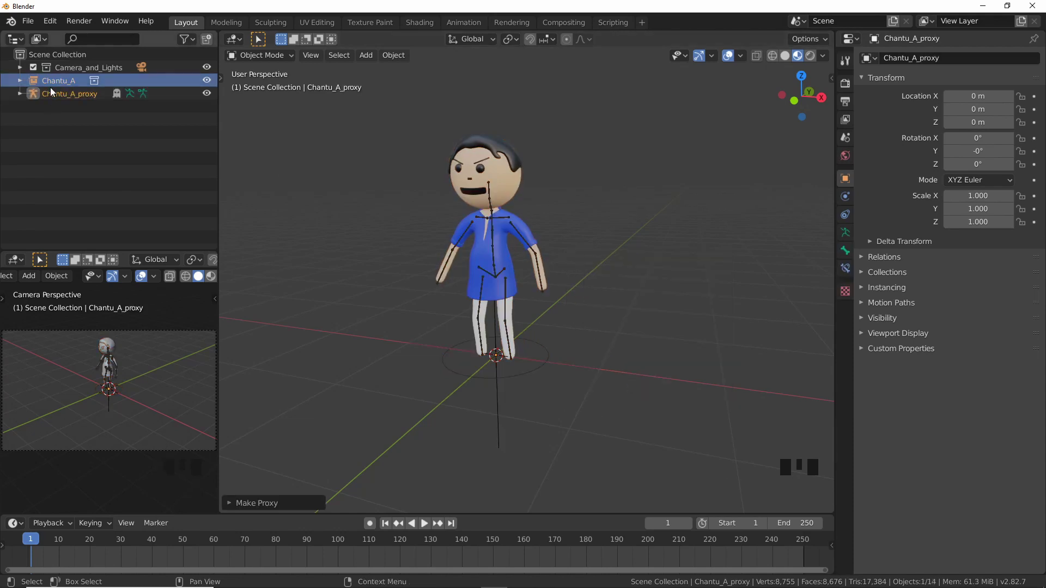
{"action": "left_click", "coordinate": [80, 98]}
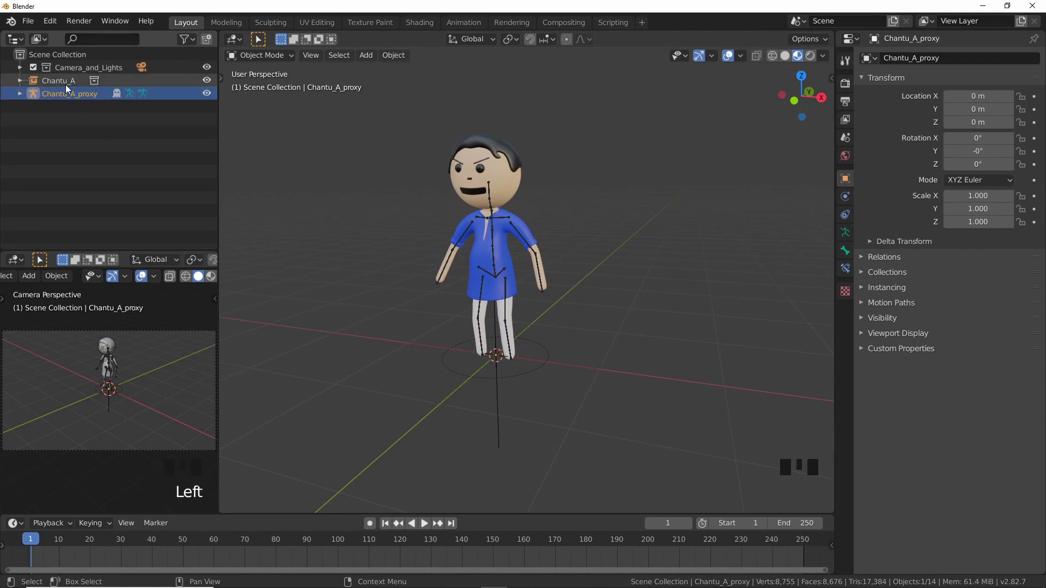
{"action": "left_click", "coordinate": [210, 82]}
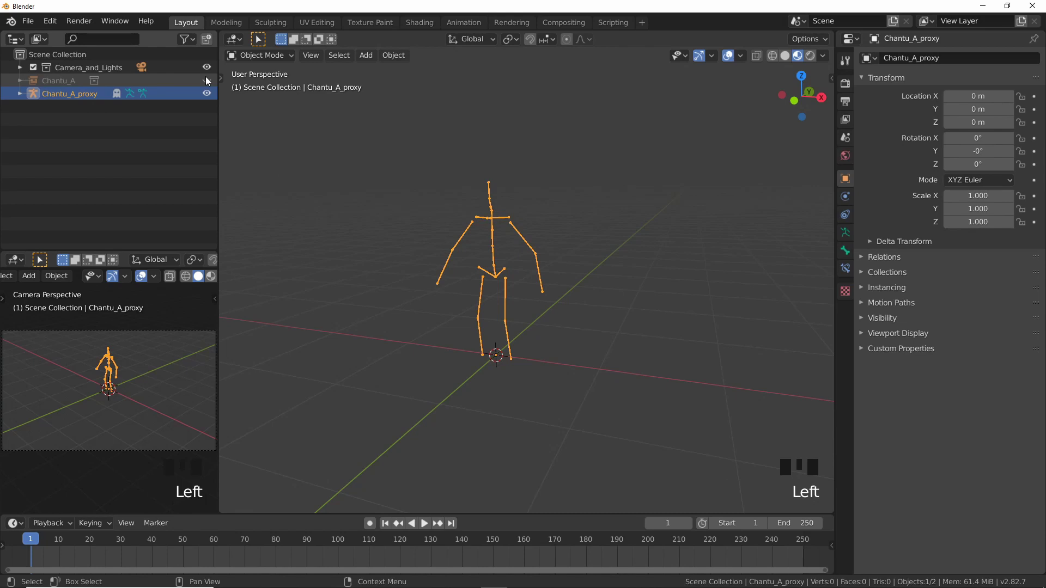
{"action": "left_click", "coordinate": [210, 82]}
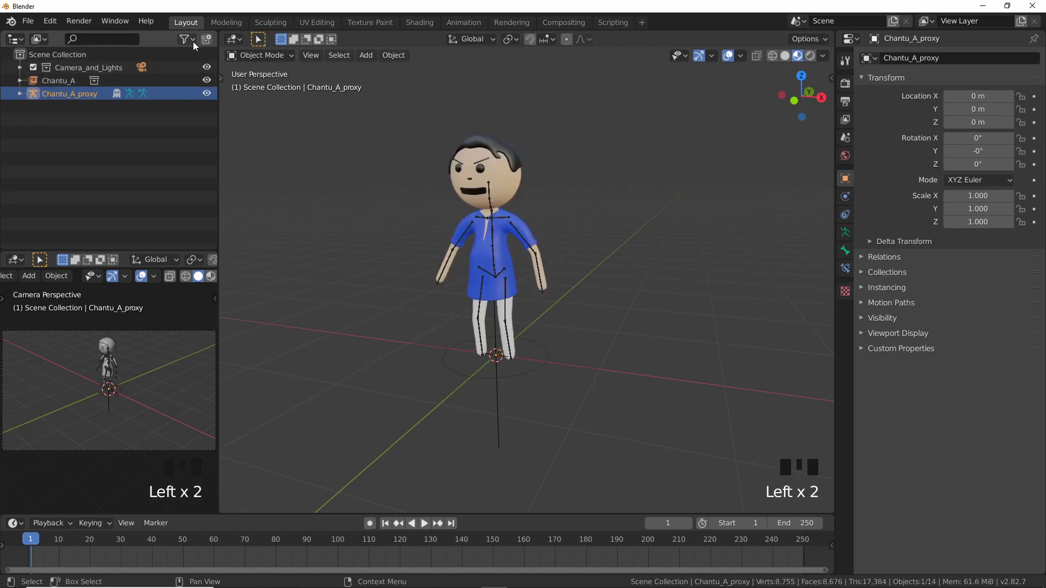
Make the linked Chantu_A unselectable via the Outliner filter, leaving Chantu_A_proxy active
{"action": "left_click", "coordinate": [508, 253]}
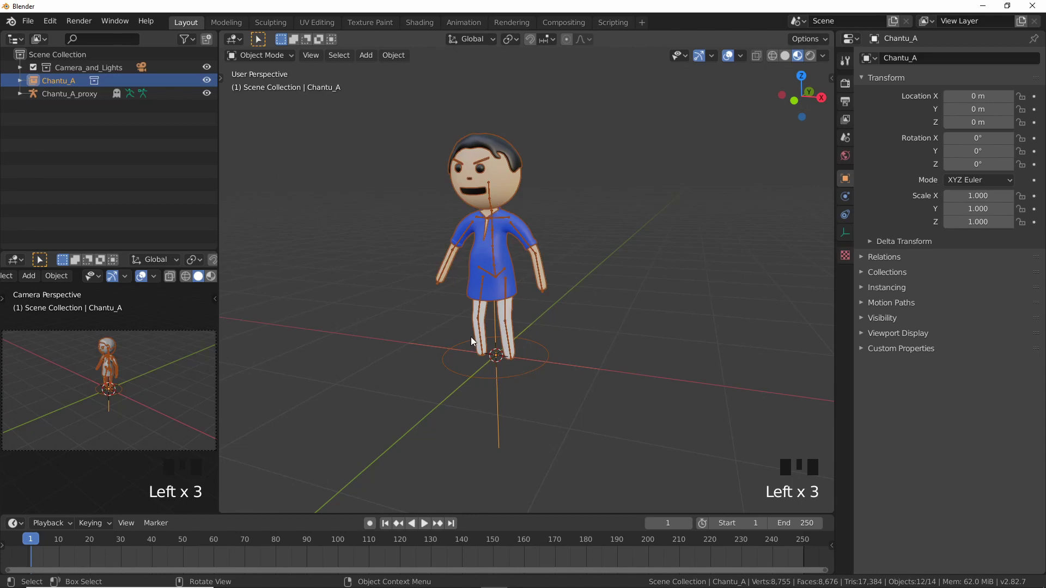
{"action": "left_click_drag", "start_coordinate": [192, 44], "coordinate": [62, 151]}
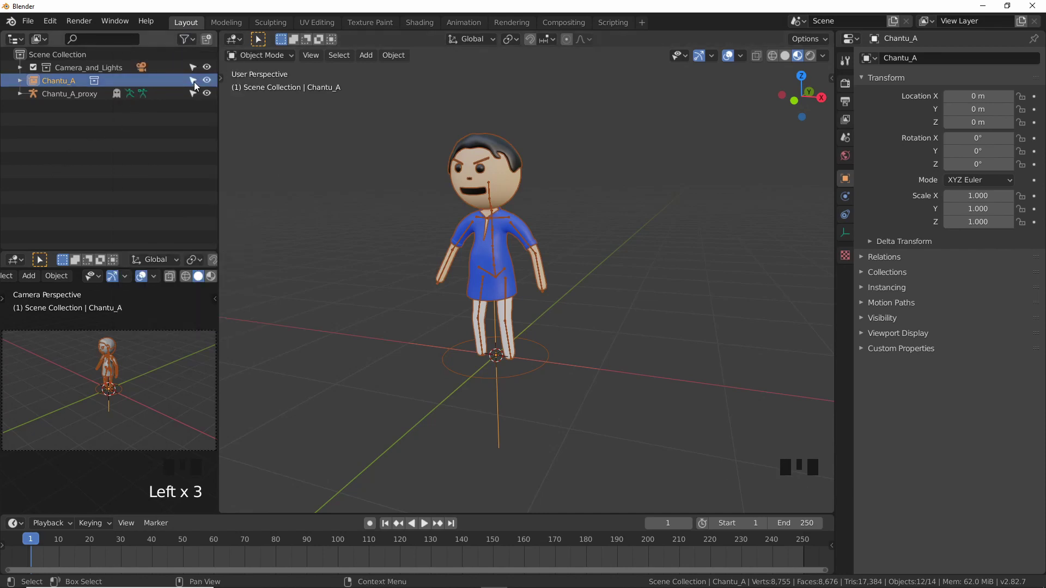
{"action": "left_click", "coordinate": [197, 86]}
{"action": "left_click", "coordinate": [508, 244]}
{"action": "left_click", "coordinate": [490, 269]}
{"action": "left_click", "coordinate": [496, 271]}
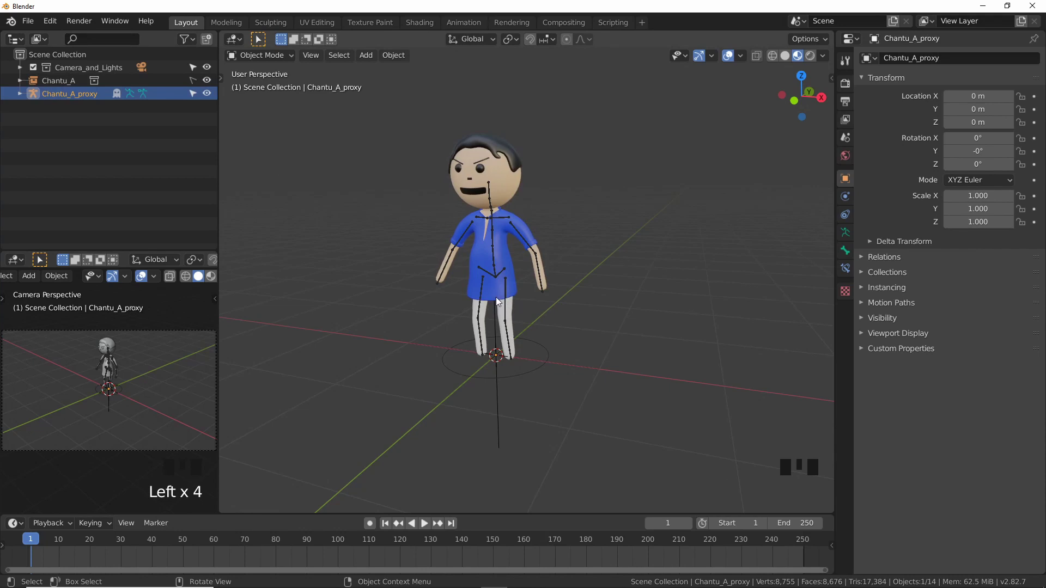
Expand the armature's Viewport Display settings and enter Pose Mode on Chantu_A_proxy
{"action": "left_click", "coordinate": [851, 234]}
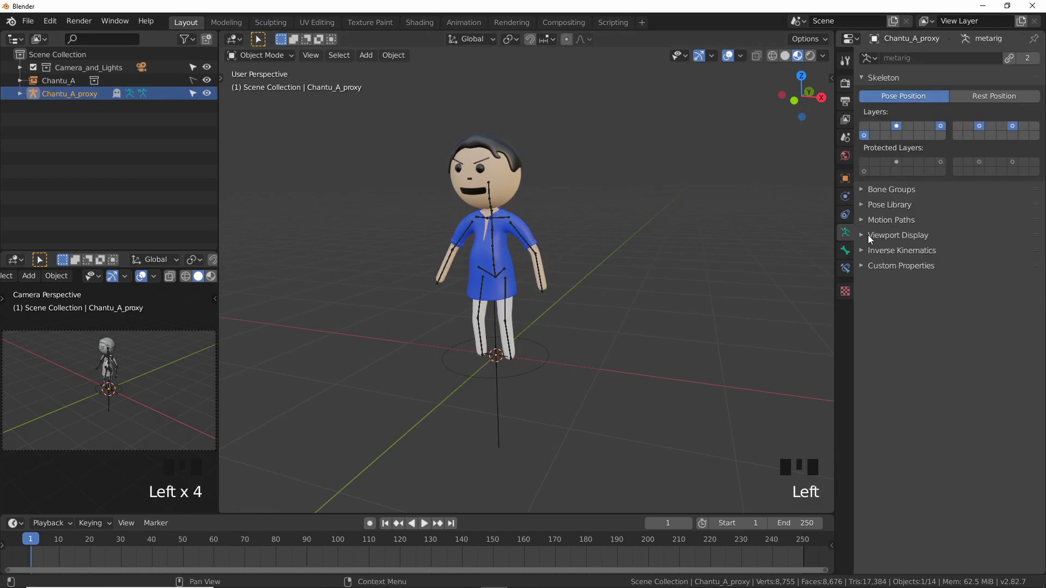
{"action": "left_click", "coordinate": [865, 236]}
{"action": "left_click", "coordinate": [1029, 289]}
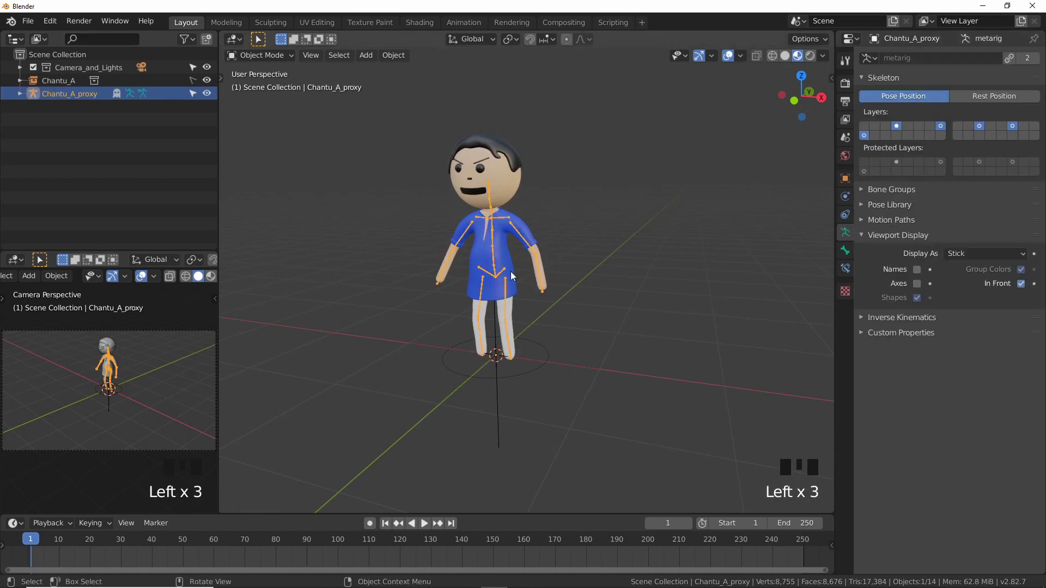
{"action": "left_click", "coordinate": [621, 308]}
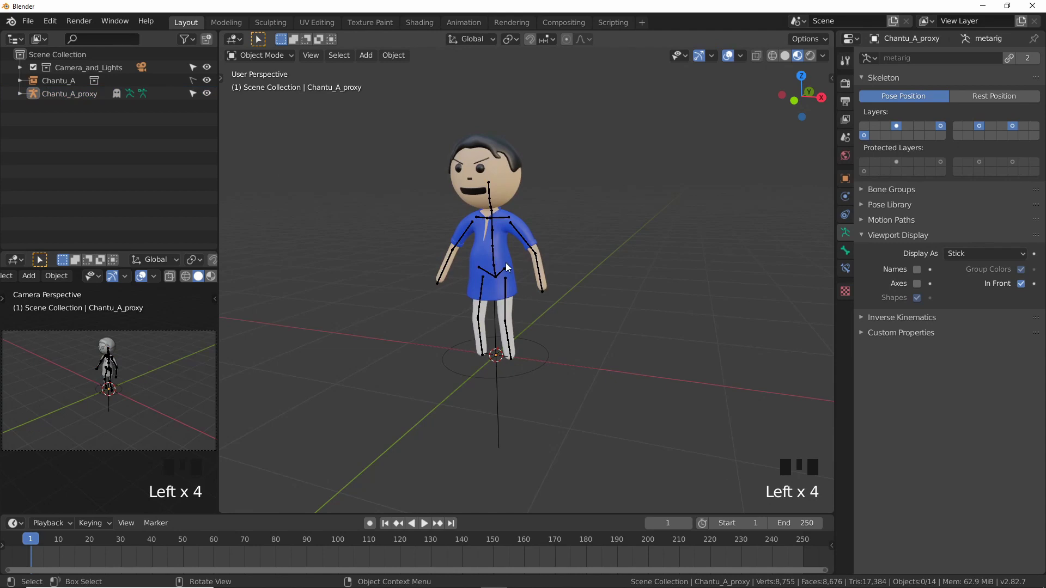
{"action": "left_click", "coordinate": [79, 98]}
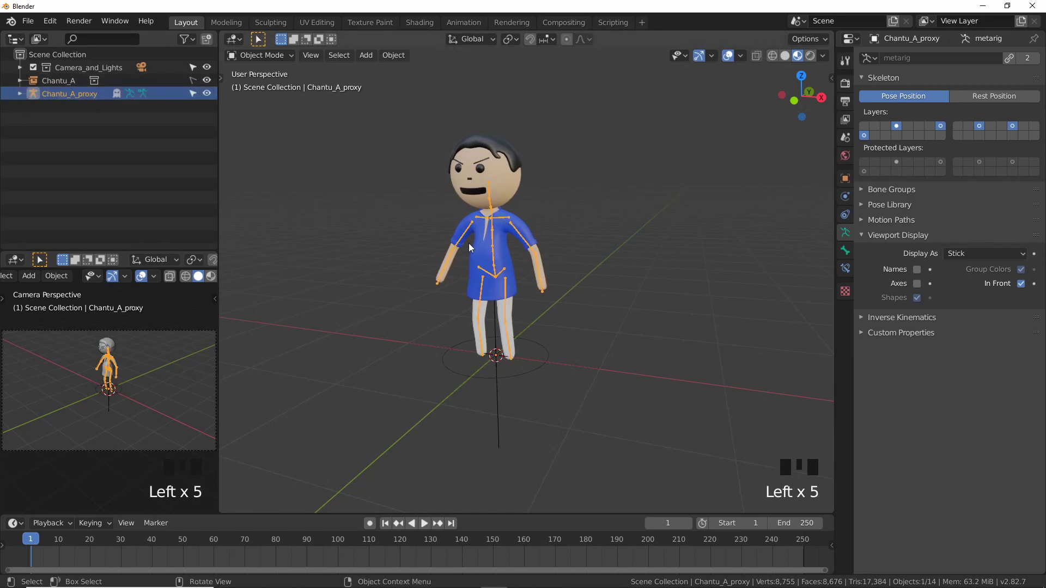
{"action": "key", "text": "ctrl+Tab"}
Rotate the upper arm and right forearm bones into a new arm pose
{"action": "left_click", "coordinate": [498, 258]}
{"action": "key", "text": "r"}
{"action": "left_click_drag", "start_coordinate": [571, 255], "coordinate": [607, 231]}
{"action": "key", "text": "r"}
{"action": "left_click", "coordinate": [500, 233]}
{"action": "key", "text": "r"}
{"action": "left_click", "coordinate": [526, 240]}
{"action": "key", "text": "r"}
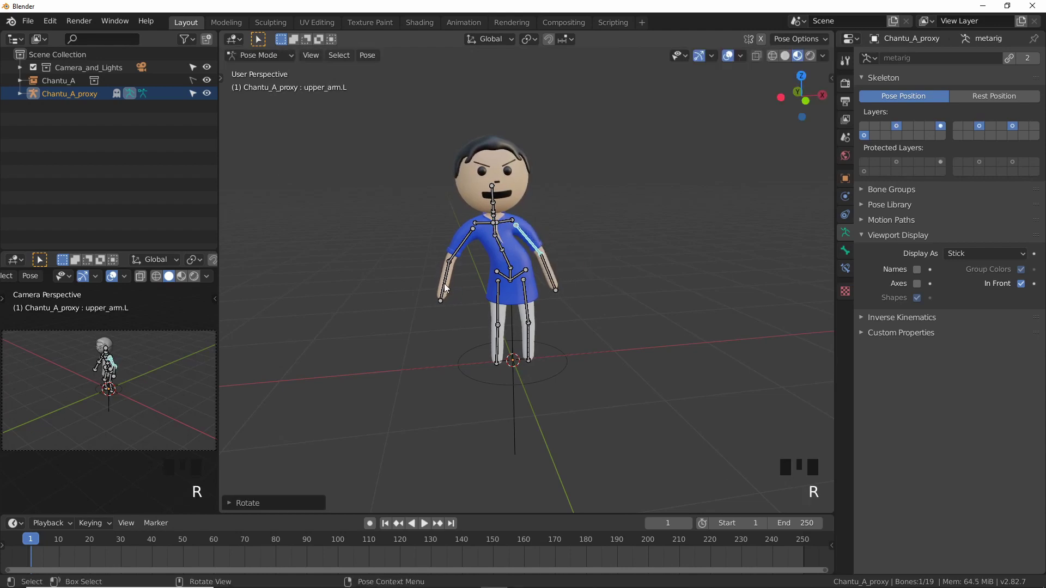
{"action": "left_click_drag", "start_coordinate": [502, 301], "coordinate": [530, 286]}
{"action": "left_click", "coordinate": [530, 286]}
{"action": "key", "text": "r"}
{"action": "left_click_drag", "start_coordinate": [618, 339], "coordinate": [563, 341]}
Return to Object Mode with nothing selected and orbit around the posed character
{"action": "key", "text": "shift+Tab"}
{"action": "key", "text": "shift+Tab"}
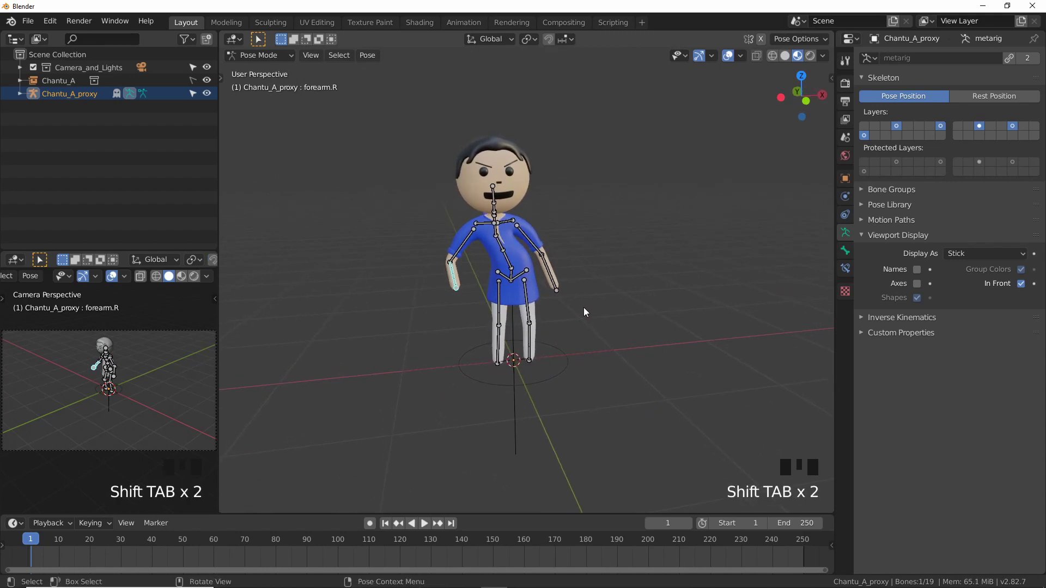
{"action": "key", "text": "ctrl+Tab"}
{"action": "left_click", "coordinate": [604, 302]}
{"action": "left_click_drag", "start_coordinate": [593, 316], "coordinate": [74, 151]}
{"action": "left_click", "coordinate": [74, 150]}
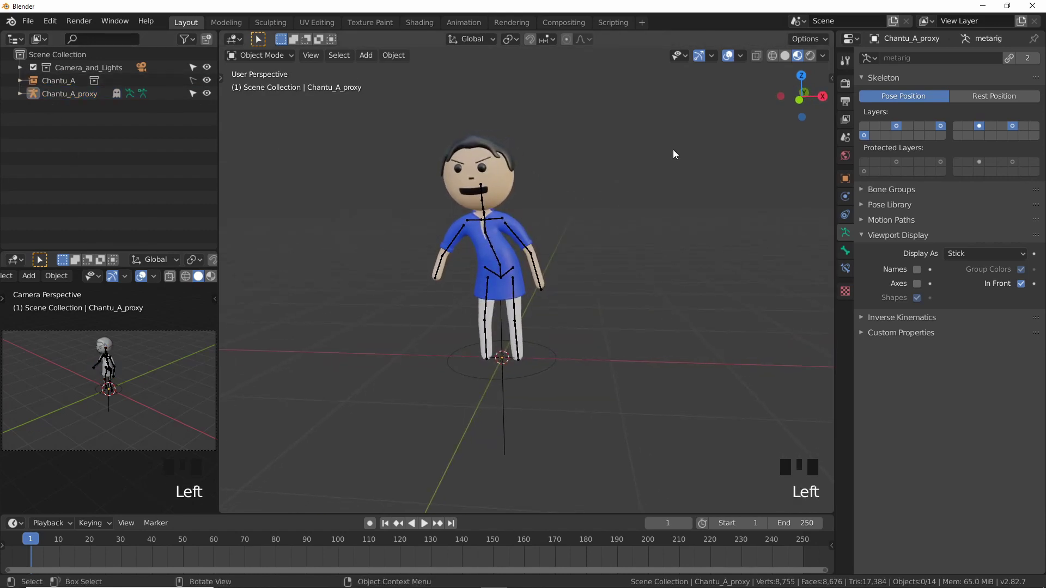
{"action": "left_click", "coordinate": [666, 147]}
{"action": "left_click", "coordinate": [510, 432]}
{"action": "left_click", "coordinate": [506, 445]}
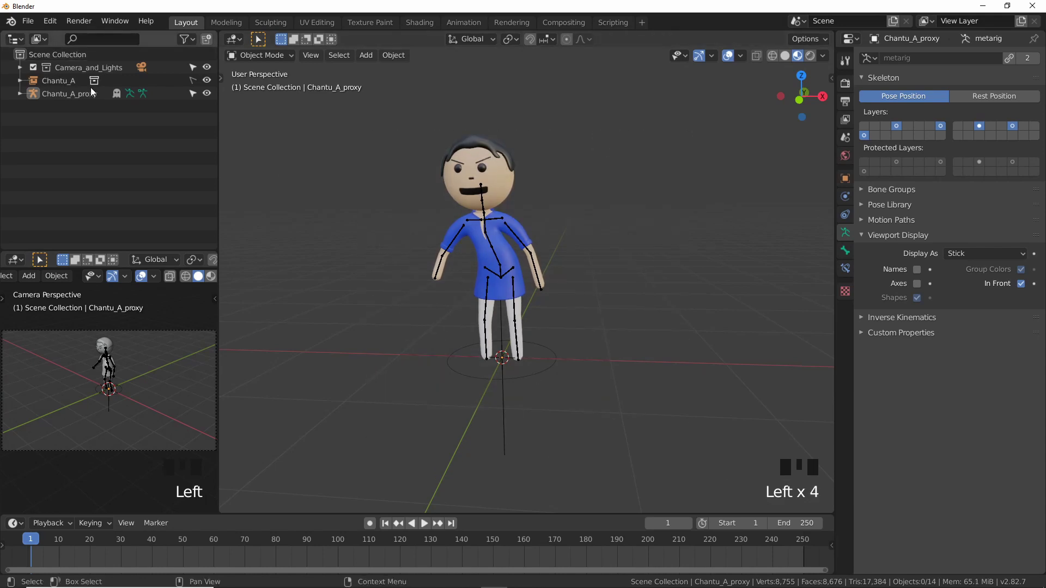
{"action": "left_click_drag", "start_coordinate": [567, 306], "coordinate": [524, 286]}
{"action": "scroll", "scroll_direction": "up", "scroll_amount": 3}
{"action": "left_click_drag", "start_coordinate": [577, 359], "coordinate": [714, 365]}
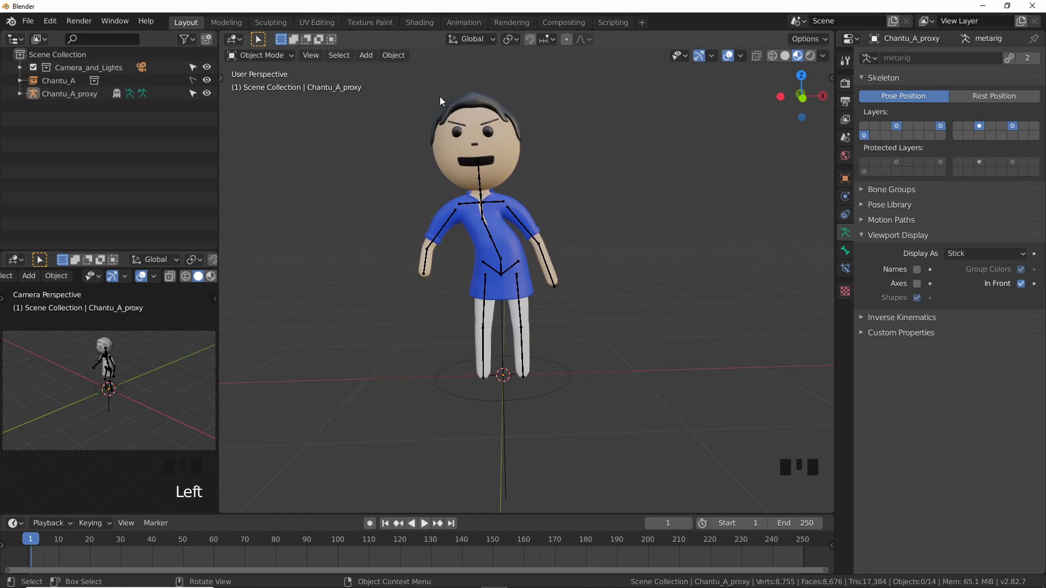
{"action": "left_click", "coordinate": [77, 102]}
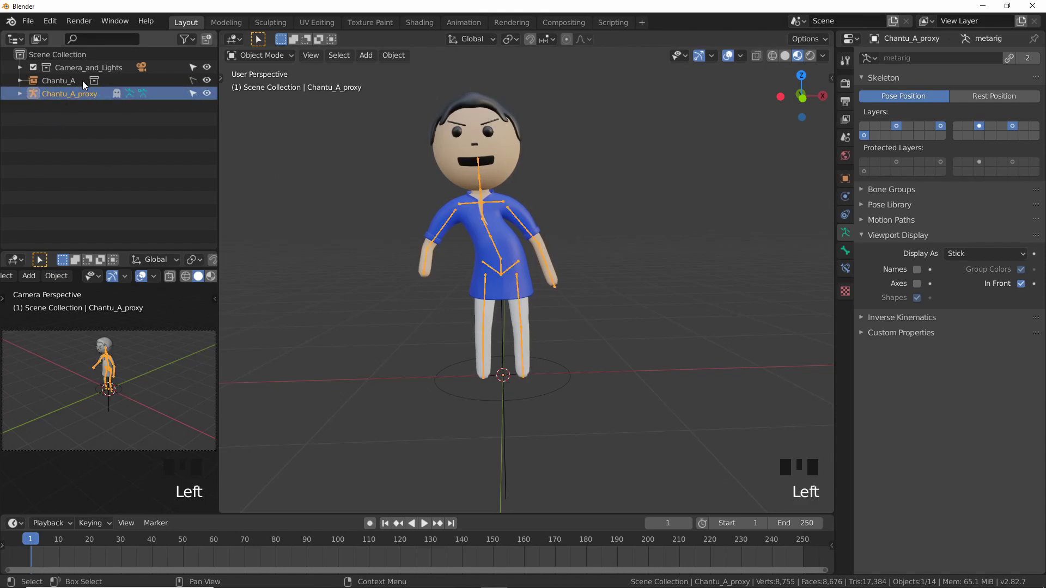
{"action": "left_click_drag", "start_coordinate": [632, 307], "coordinate": [644, 244]}
{"action": "left_click", "coordinate": [635, 224]}
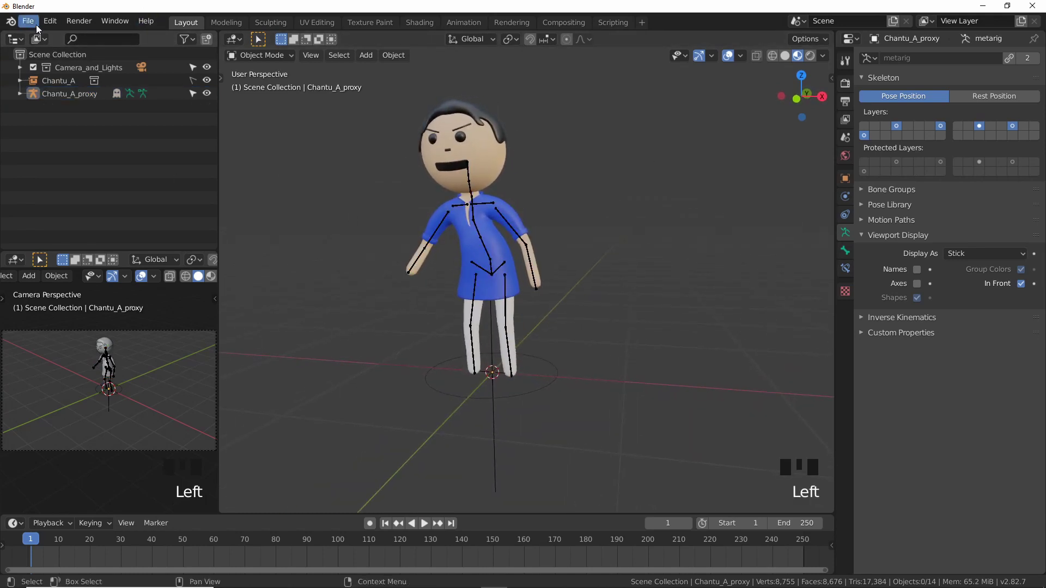
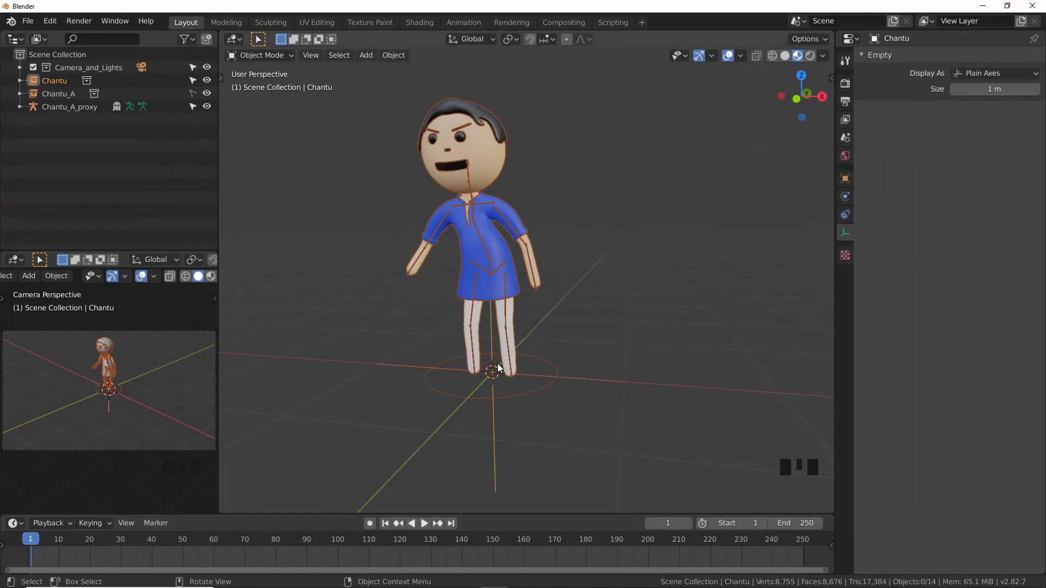
Rename the newly linked Chantu collection to Chantu_B in the Outliner
{"action": "left_click", "coordinate": [57, 86]}
{"action": "left_click_drag", "start_coordinate": [58, 86], "coordinate": [104, 97]}
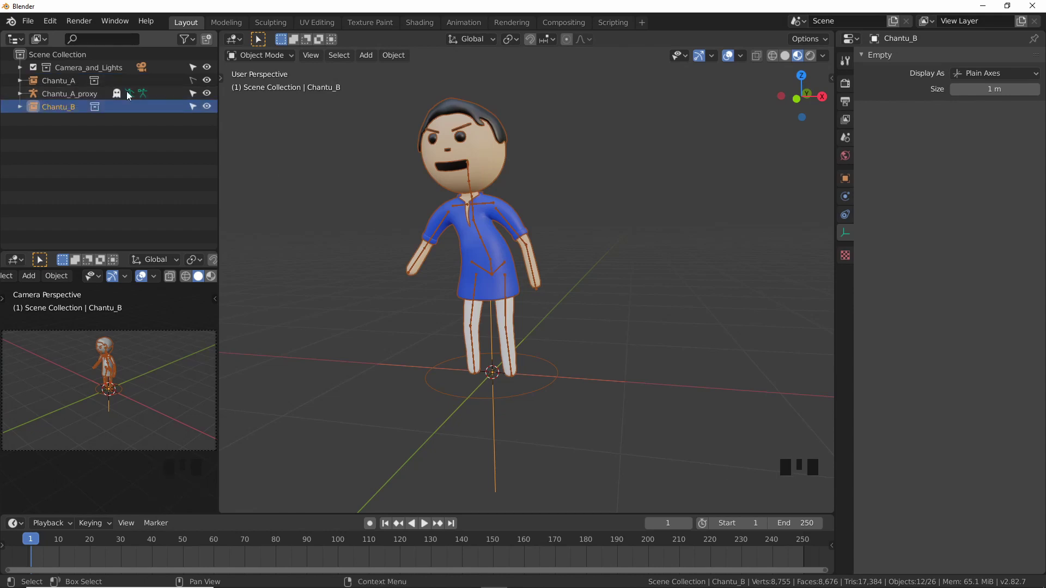
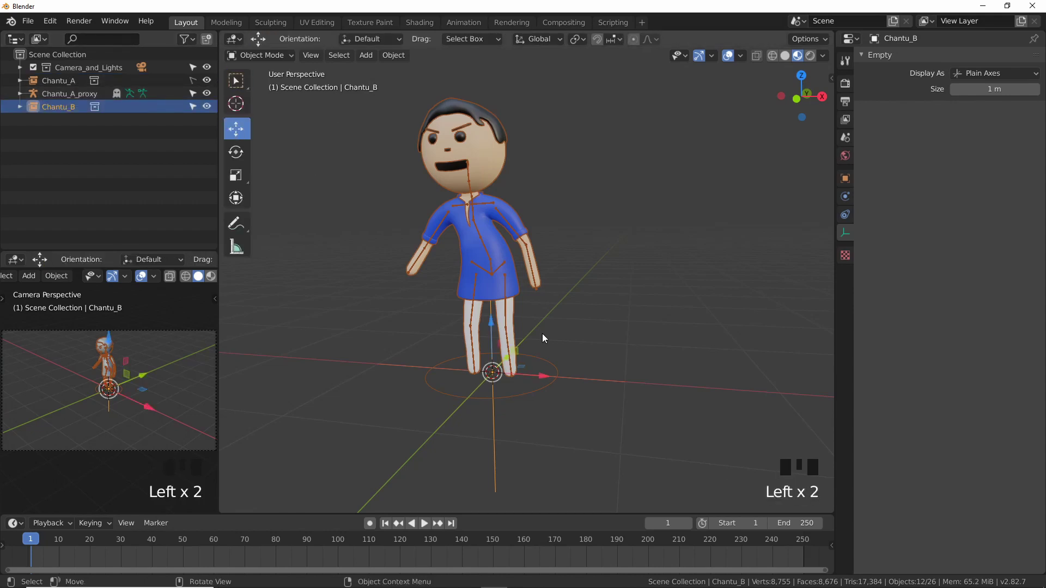
{"action": "left_click", "coordinate": [544, 381]}
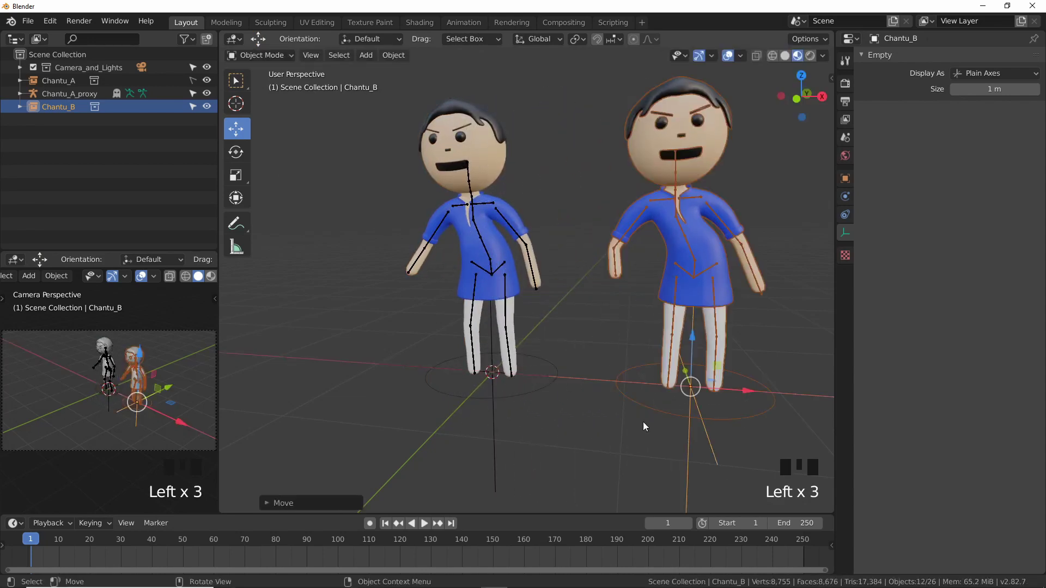
{"action": "left_click", "coordinate": [622, 424]}
{"action": "scroll", "scroll_direction": "down", "scroll_amount": 3}
{"action": "left_click_drag", "start_coordinate": [584, 364], "coordinate": [658, 295]}
{"action": "scroll", "scroll_direction": "up", "scroll_amount": 3}
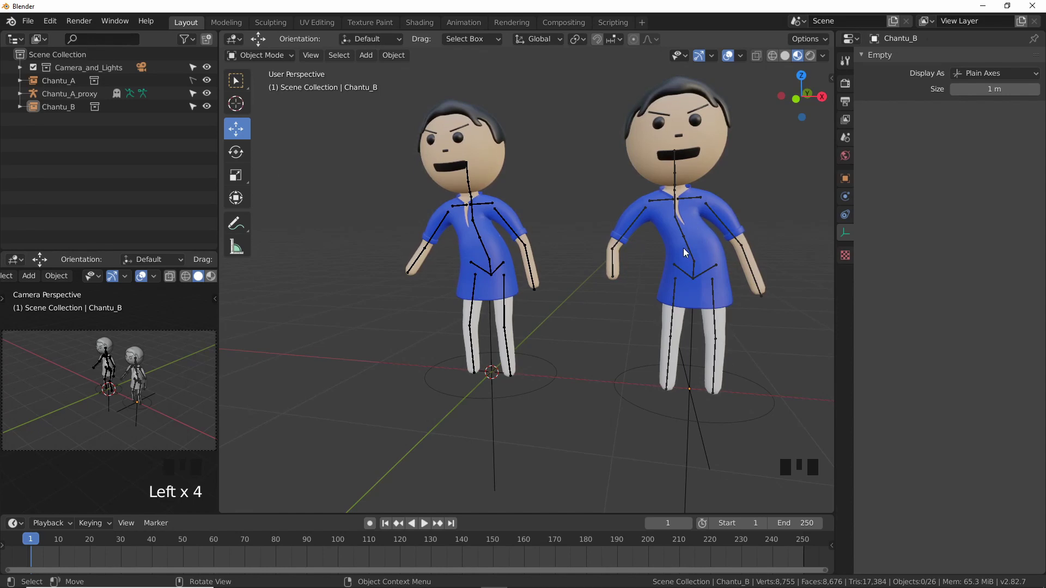
{"action": "left_click", "coordinate": [705, 369]}
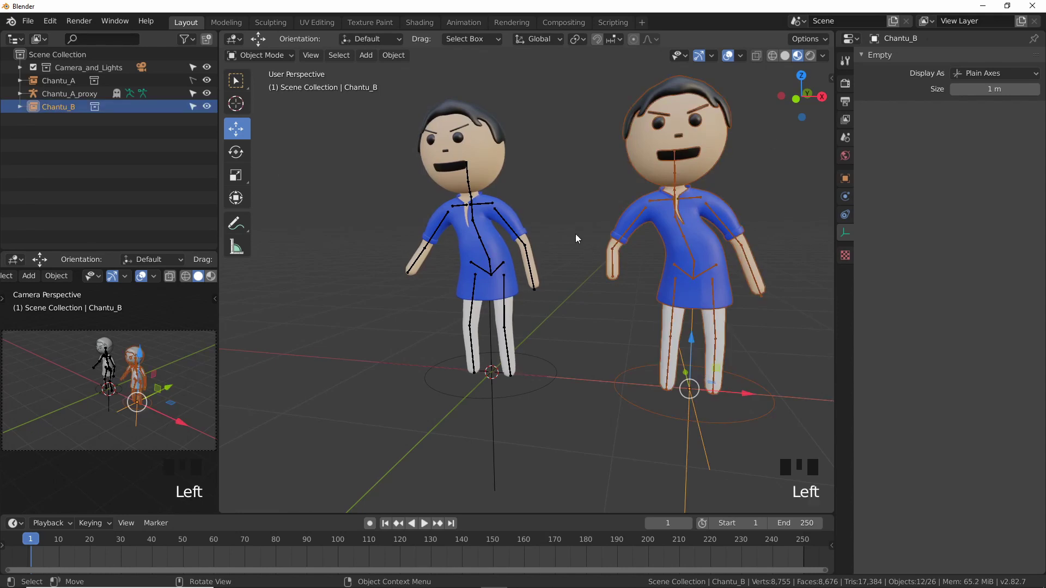
{"action": "left_click", "coordinate": [479, 237]}
Enter Pose Mode on the Chantu_A rig and select its spine.002 bone for rotation
{"action": "left_click", "coordinate": [475, 232]}
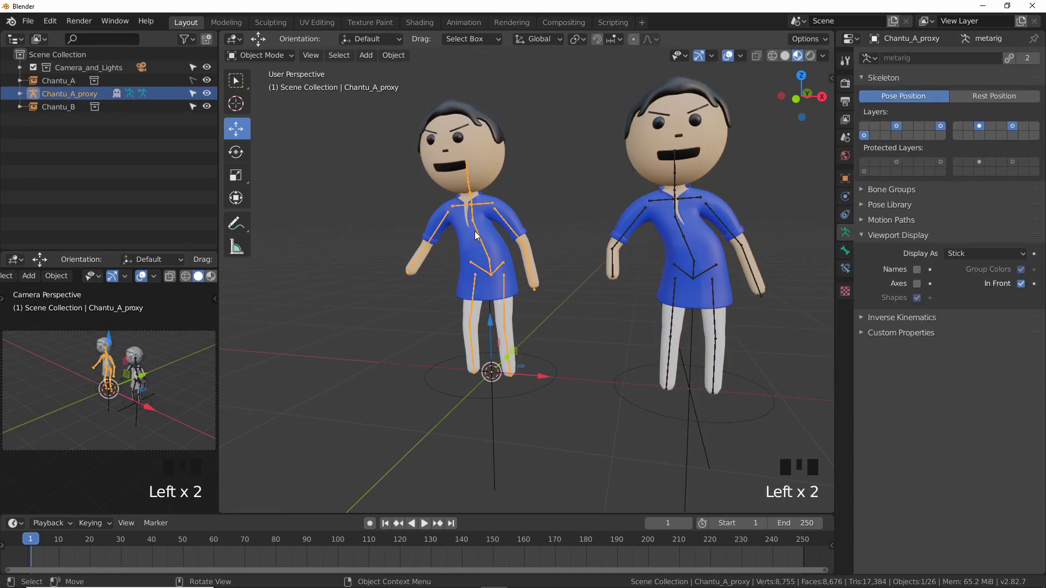
{"action": "key", "text": "ctrl+Tab"}
{"action": "left_click", "coordinate": [477, 227]}
{"action": "left_click", "coordinate": [477, 234]}
{"action": "key", "text": "r"}
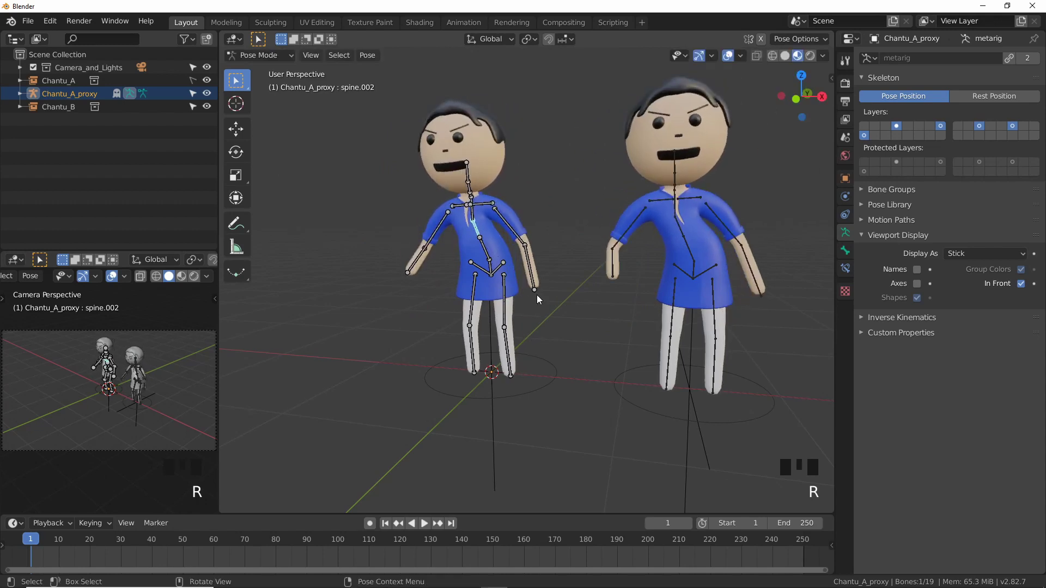
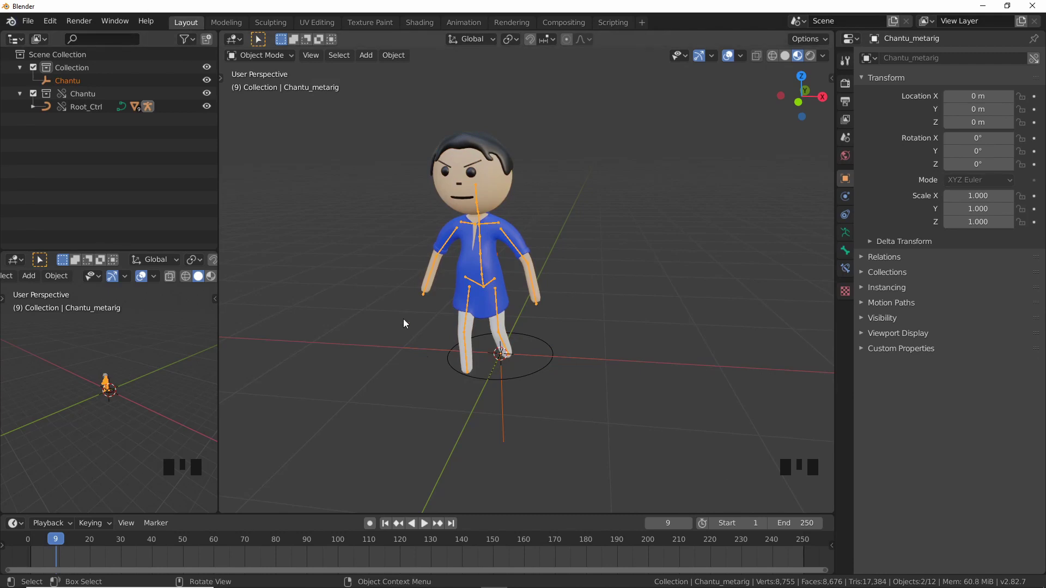
Rename the Chantu collection to Chantu_A in the Outliner
{"action": "left_click_drag", "start_coordinate": [368, 214], "coordinate": [88, 39]}
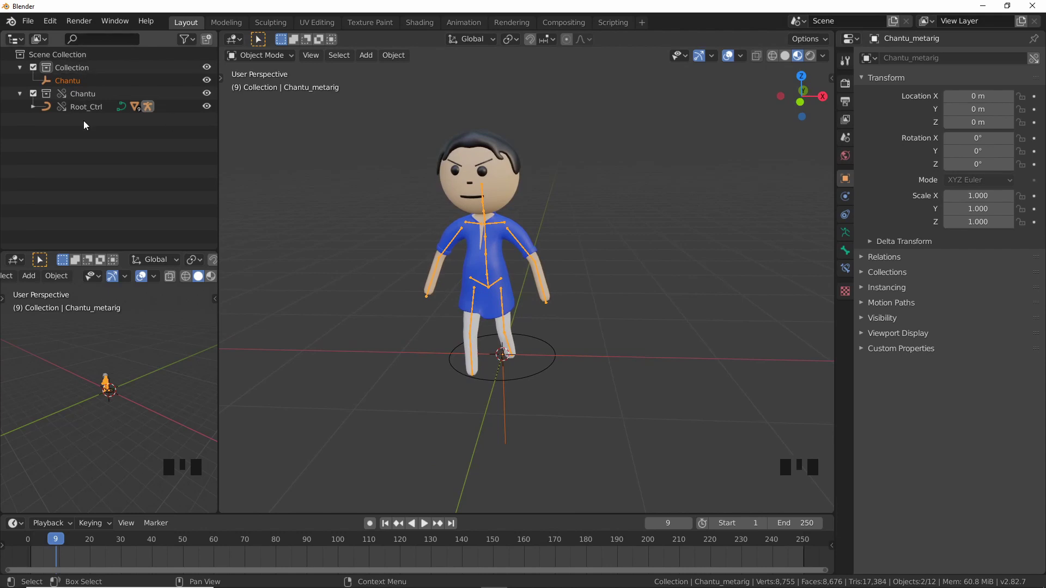
{"action": "left_click", "coordinate": [88, 100]}
{"action": "left_click", "coordinate": [108, 146]}
{"action": "left_click", "coordinate": [21, 98]}
{"action": "left_click", "coordinate": [85, 98]}
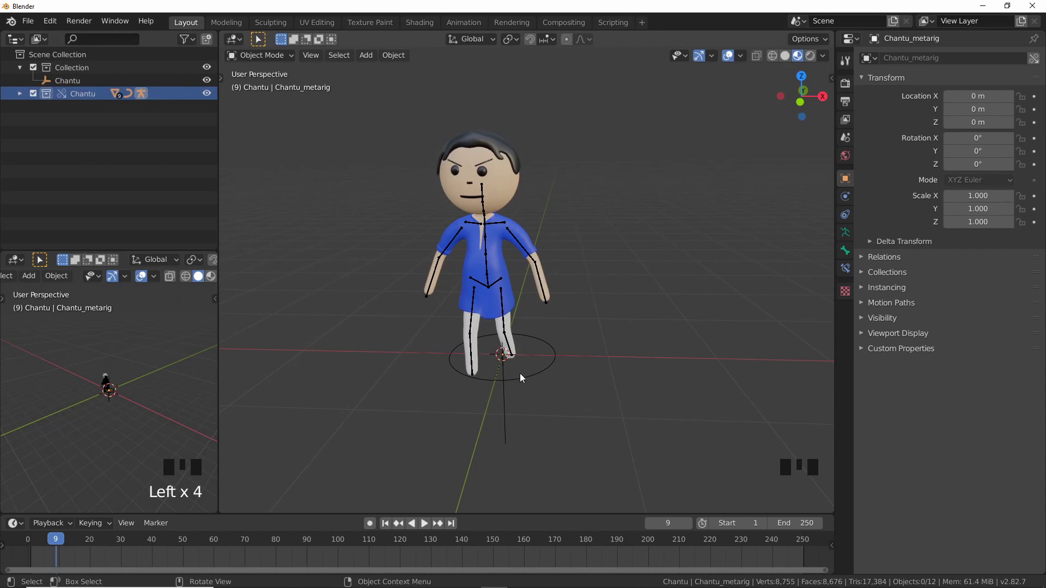
Test-move the whole character with its Root_Ctrl along X
{"action": "left_click", "coordinate": [525, 383]}
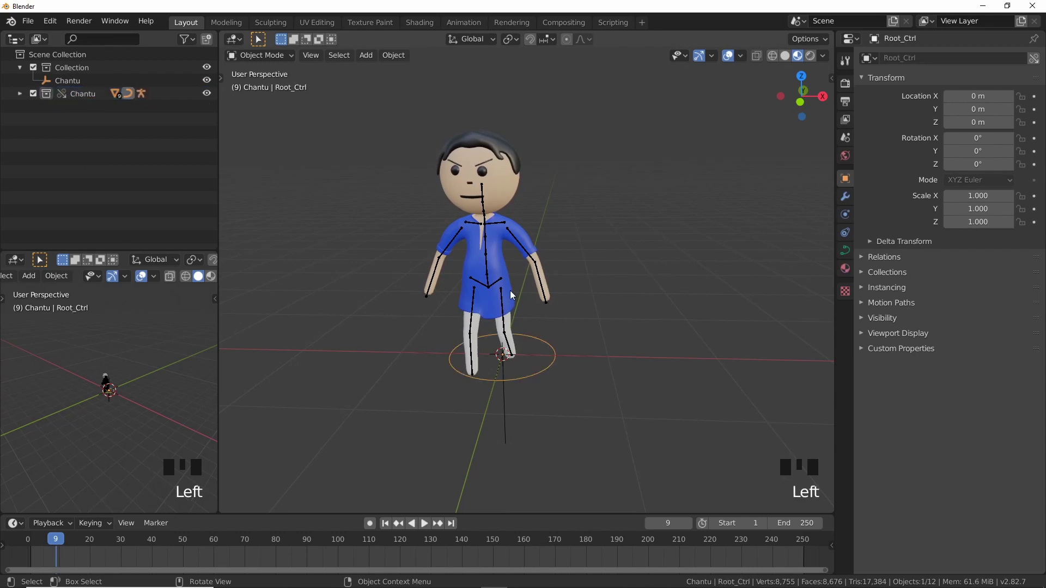
{"action": "key", "text": "g"}
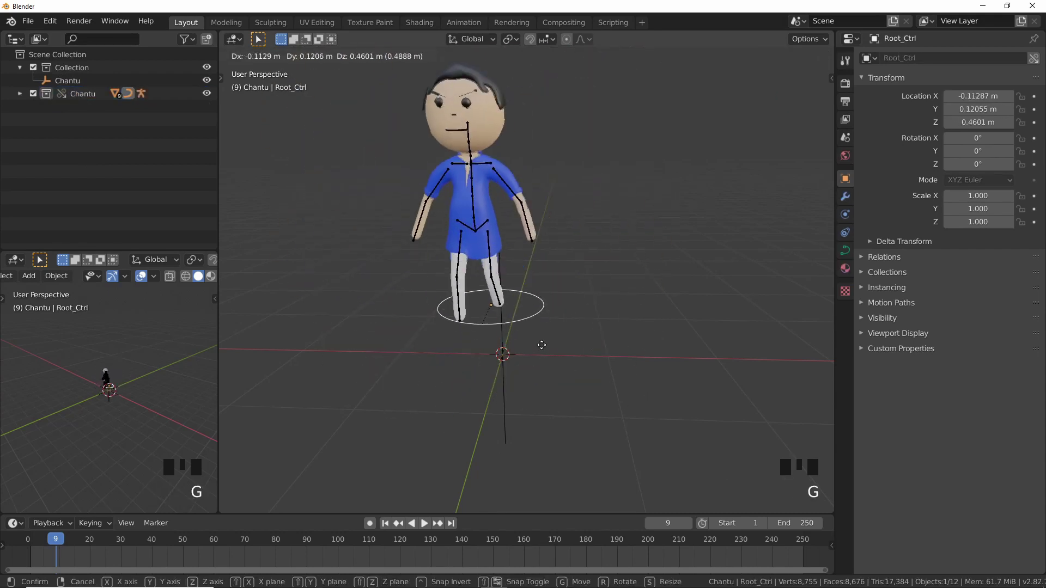
{"action": "left_click", "coordinate": [503, 417]}
{"action": "left_click_drag", "start_coordinate": [516, 402], "coordinate": [545, 393]}
{"action": "key", "text": "g"}
{"action": "key", "text": "x"}
{"action": "left_click_drag", "start_coordinate": [564, 362], "coordinate": [89, 90]}
{"action": "left_click", "coordinate": [88, 90]}
{"action": "left_click_drag", "start_coordinate": [88, 90], "coordinate": [525, 349]}
Enter Pose Mode on the metarig and start rotating spine.001 to bend the torso
{"action": "left_click_drag", "start_coordinate": [524, 349], "coordinate": [498, 254]}
{"action": "left_click", "coordinate": [497, 253]}
{"action": "left_click", "coordinate": [495, 253]}
{"action": "key", "text": "ctrl+Tab"}
{"action": "left_click", "coordinate": [493, 252]}
{"action": "left_click_drag", "start_coordinate": [531, 271], "coordinate": [562, 294]}
Bend the spine sideways at two bones and return to the multi-panel layout
{"action": "key", "text": "r"}
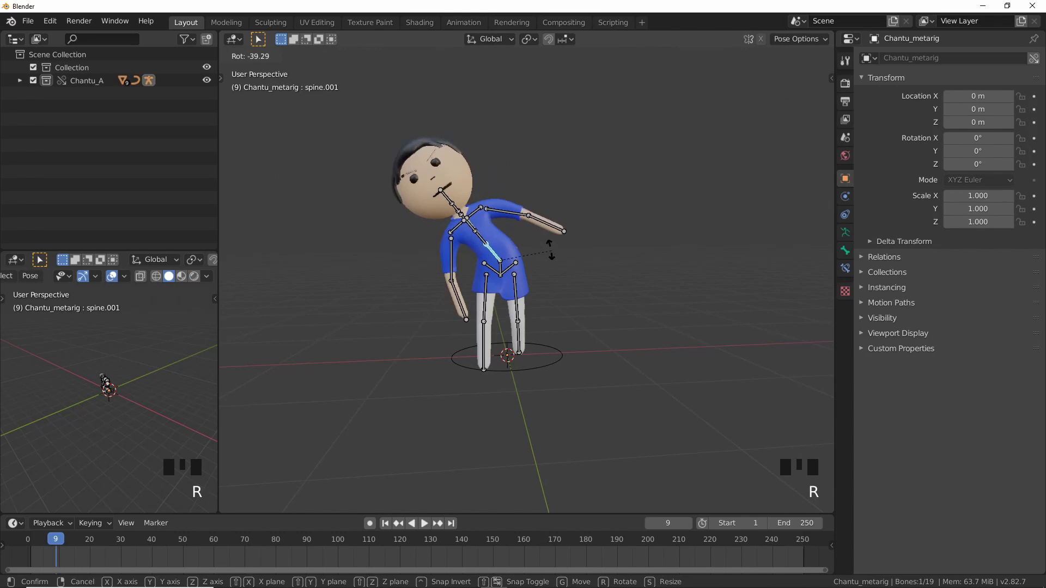
{"action": "left_click", "coordinate": [468, 229]}
{"action": "key", "text": "r"}
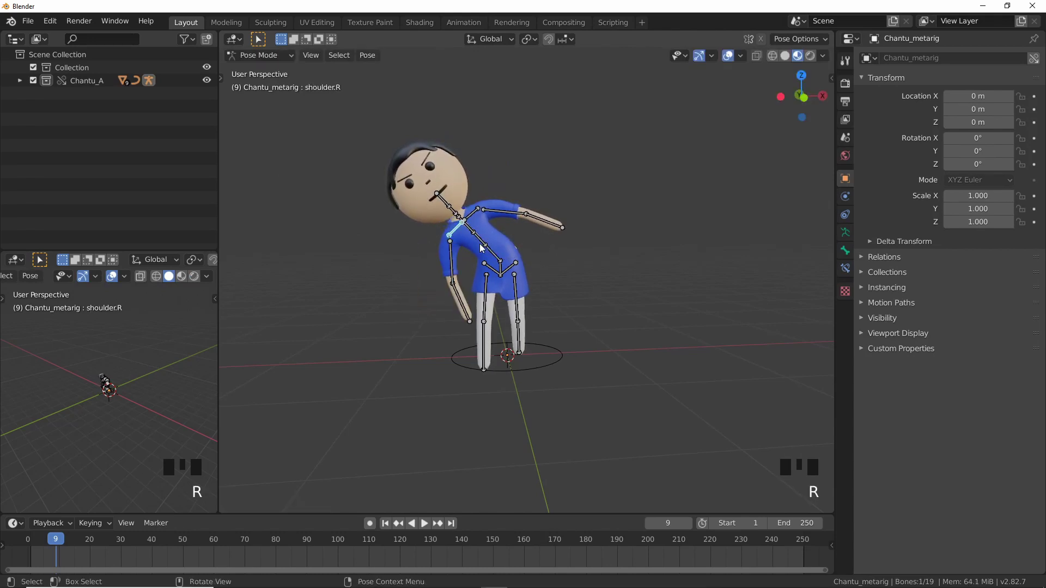
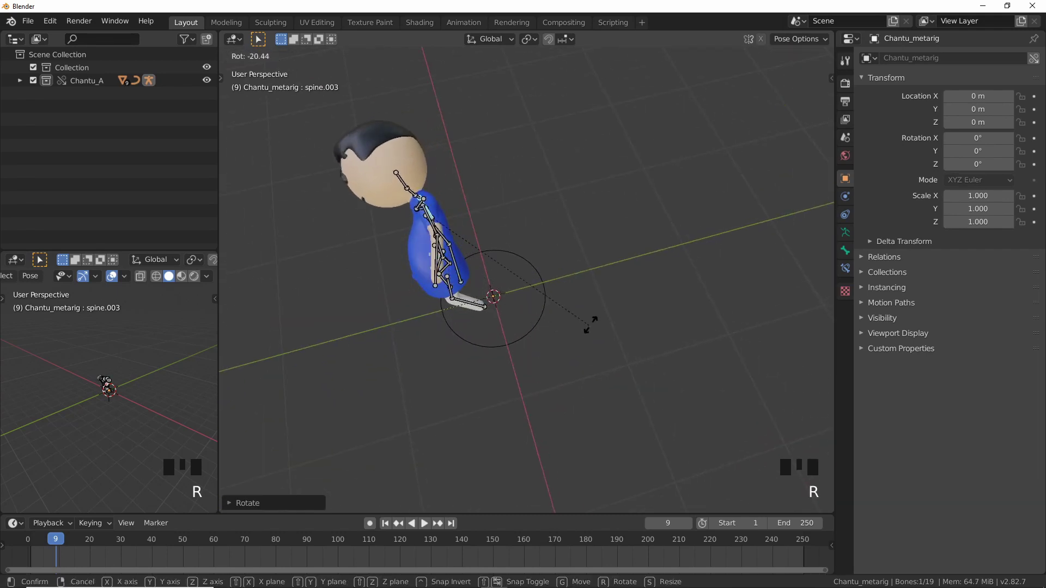
{"action": "left_click_drag", "start_coordinate": [538, 259], "coordinate": [628, 182]}
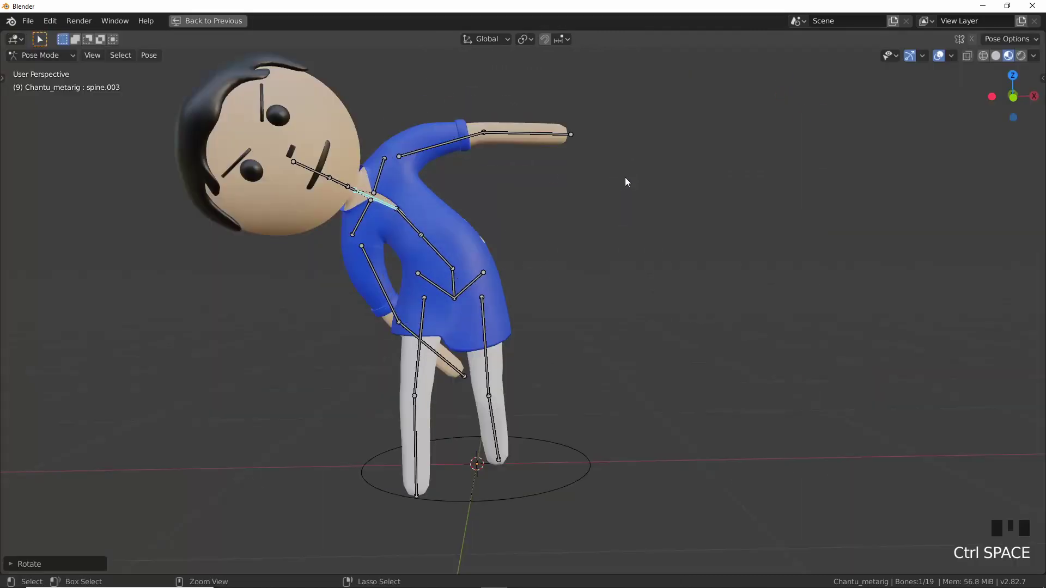
{"action": "key", "text": "ctrl+space"}
{"action": "scroll", "scroll_direction": "down", "scroll_amount": 3}
{"action": "left_click_drag", "start_coordinate": [585, 318], "coordinate": [566, 327]}
Back in Object Mode, browse the Link dialog into Chantu_01.blend's collections
{"action": "key", "text": "ctrl+Tab"}
{"action": "left_click", "coordinate": [599, 287]}
{"action": "middle_click", "coordinate": [538, 297]}
{"action": "key", "text": "space"}
{"action": "scroll", "scroll_direction": "down", "scroll_amount": 3}
{"action": "left_click_drag", "start_coordinate": [501, 335], "coordinate": [471, 373]}
{"action": "key", "text": "space"}
{"action": "scroll", "scroll_direction": "down", "scroll_amount": 3}
{"action": "left_click_drag", "start_coordinate": [511, 352], "coordinate": [89, 541]}
{"action": "left_click_drag", "start_coordinate": [89, 541], "coordinate": [73, 151]}
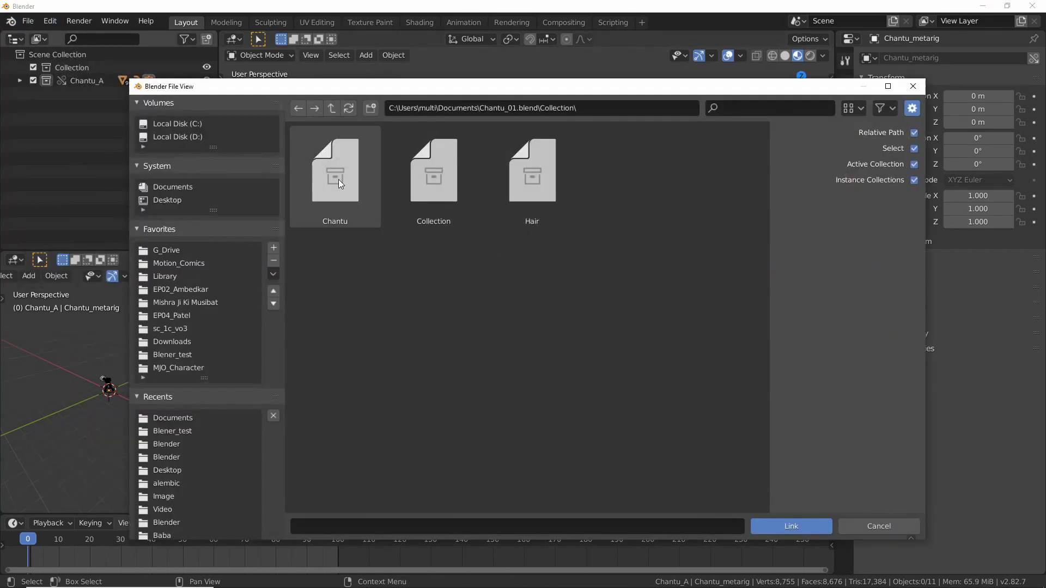
Link a second Chantu, make its metarig editable and rename the collection Chantu_B
{"action": "left_click", "coordinate": [790, 535]}
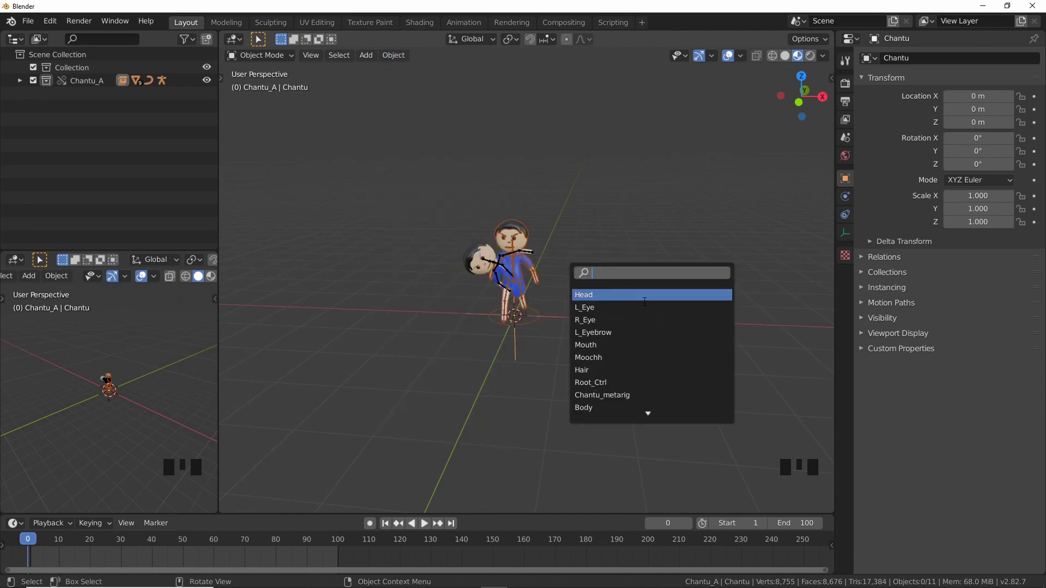
{"action": "left_click", "coordinate": [627, 398]}
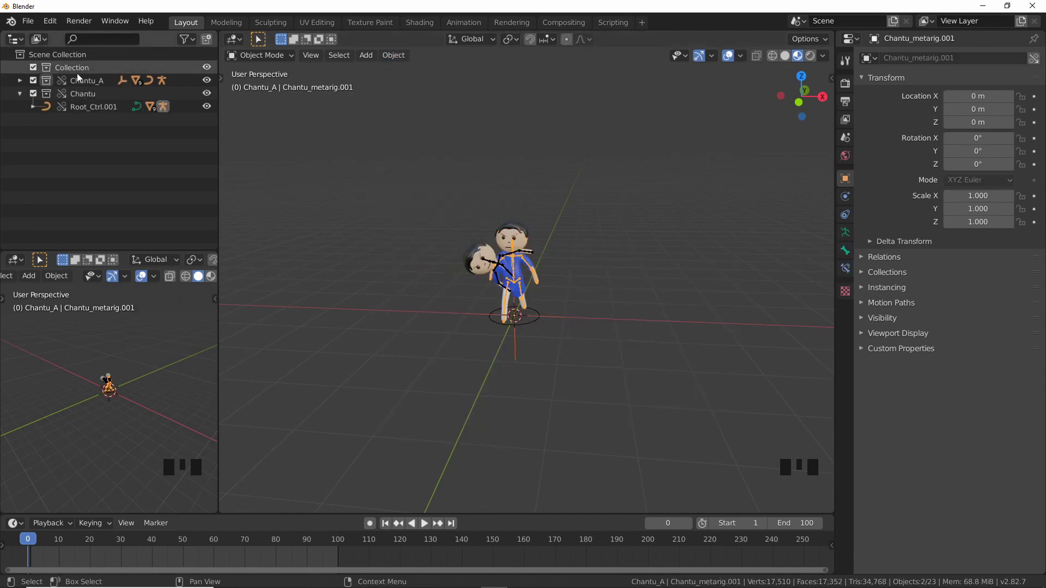
{"action": "left_click_drag", "start_coordinate": [85, 99], "coordinate": [100, 97]}
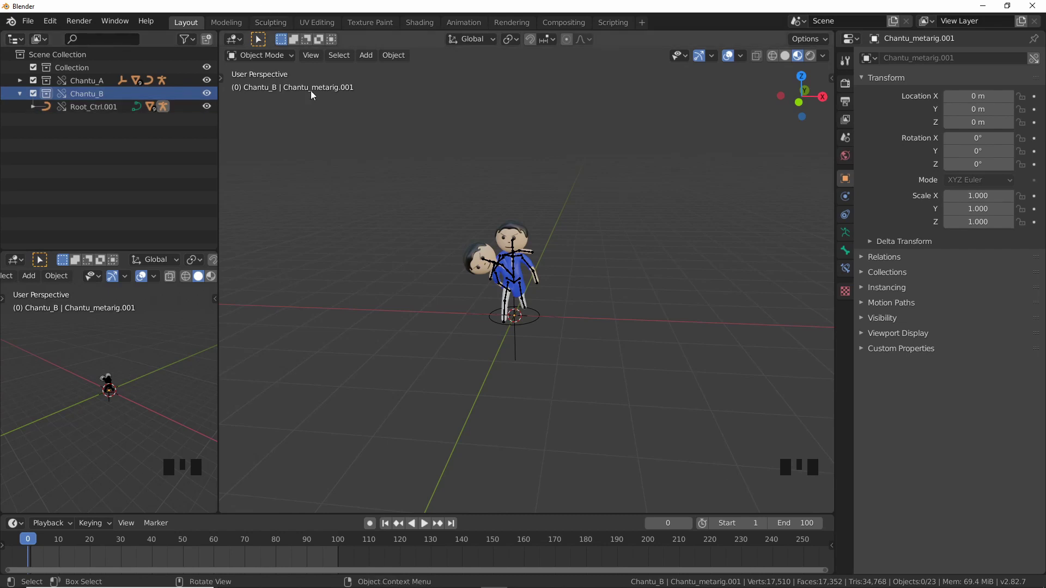
{"action": "left_click_drag", "start_coordinate": [225, 80], "coordinate": [272, 156]}
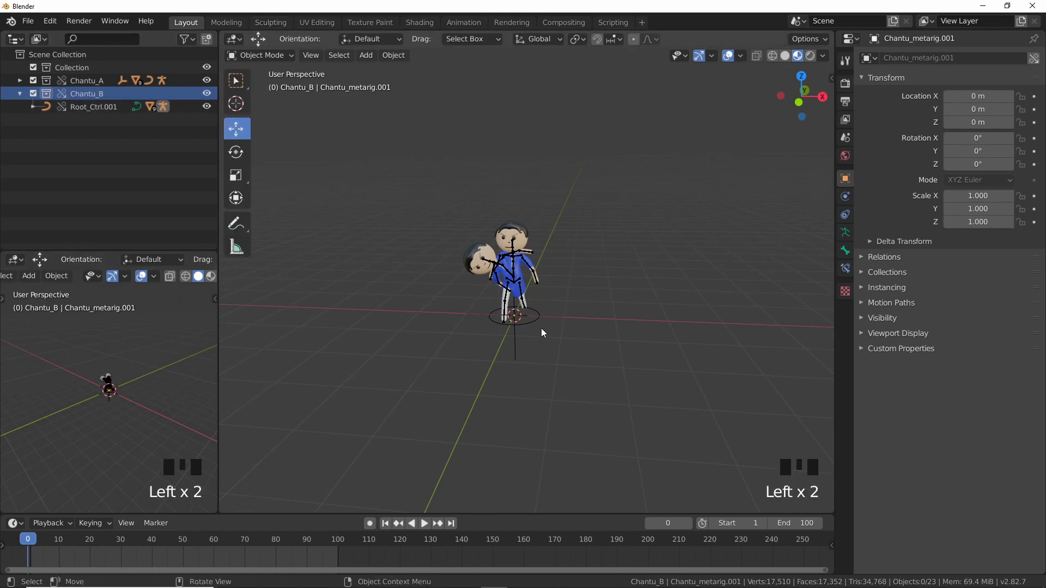
Move Chantu_B by its Root_Ctrl.001 about 1.2 m to the side of Chantu_A
{"action": "left_click", "coordinate": [574, 322]}
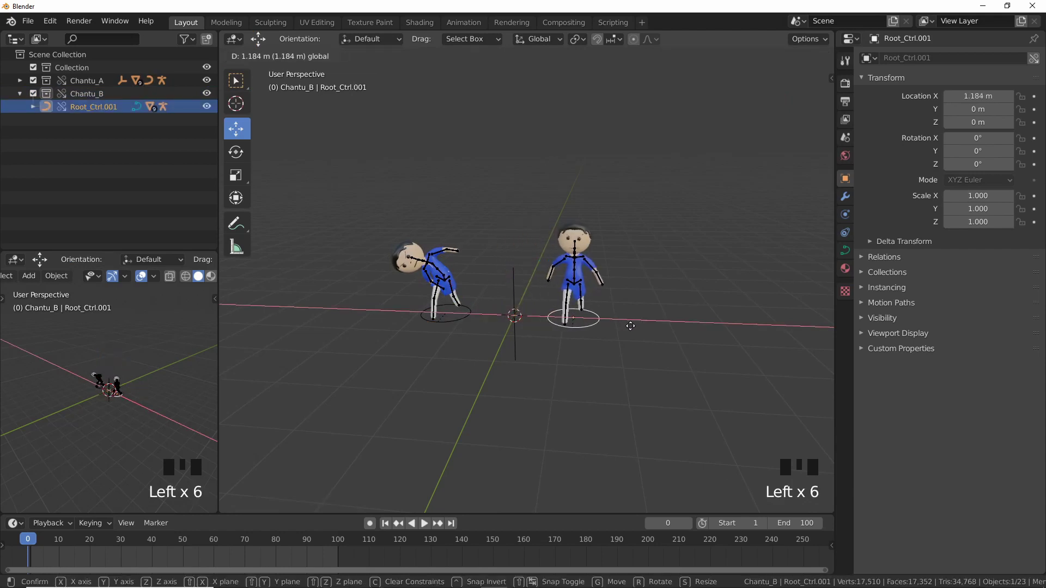
{"action": "scroll", "scroll_direction": "up", "scroll_amount": 3}
{"action": "left_click_drag", "start_coordinate": [637, 364], "coordinate": [613, 262]}
{"action": "left_click", "coordinate": [613, 261]}
Enter Pose Mode on Chantu_B's rig and rotate spine.001 to bend it forward
{"action": "left_click", "coordinate": [609, 262]}
{"action": "key", "text": "ctrl+Tab"}
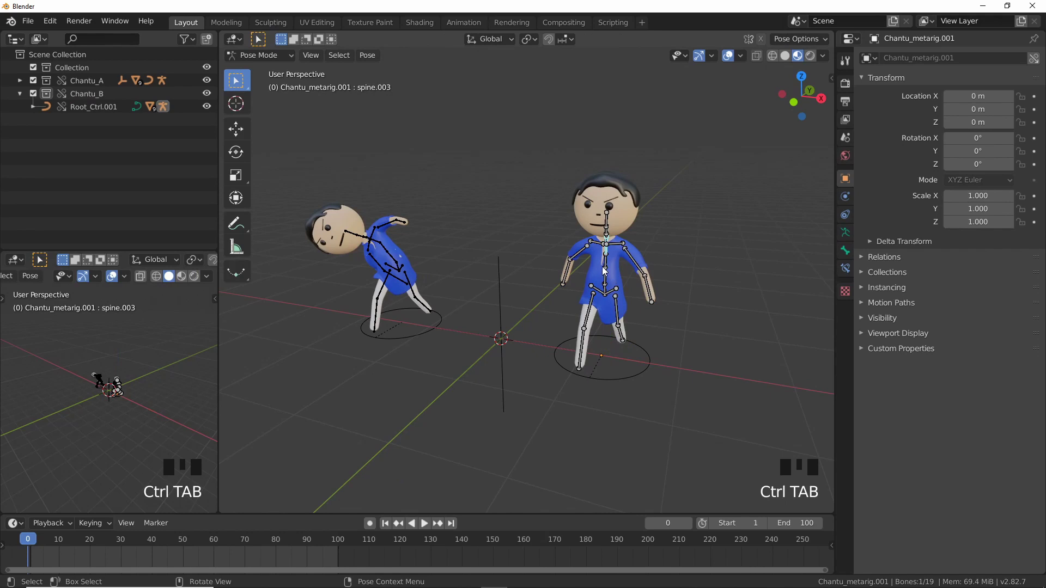
{"action": "left_click_drag", "start_coordinate": [615, 293], "coordinate": [584, 269]}
{"action": "left_click", "coordinate": [583, 269]}
{"action": "key", "text": "r"}
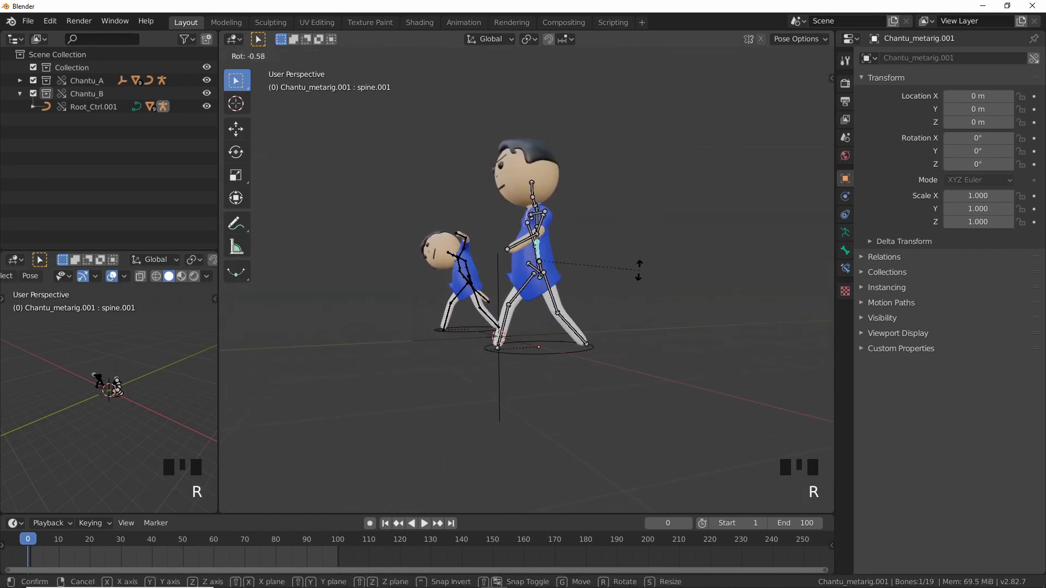
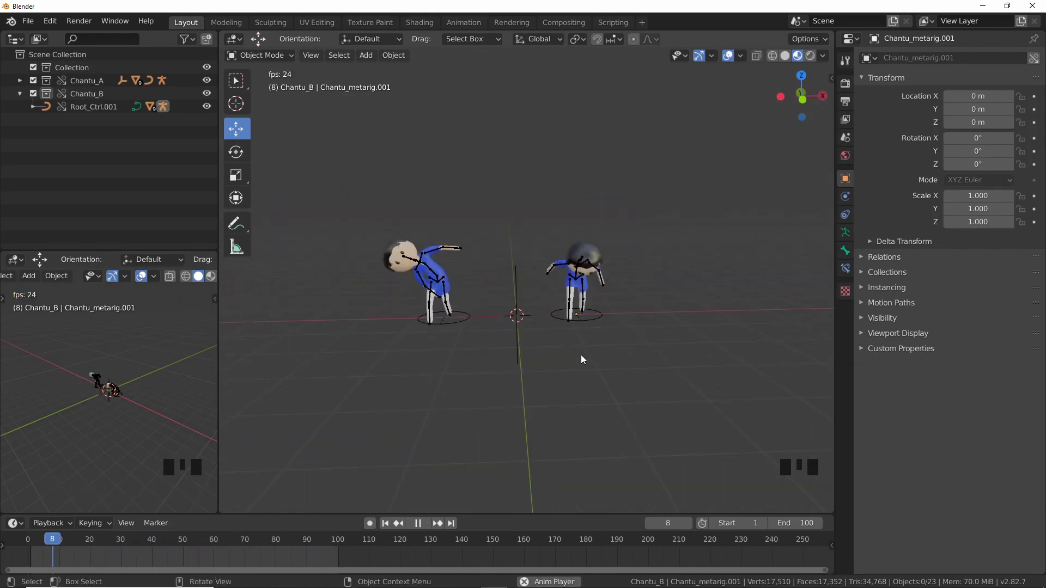
Link a third Chantu collection and make its metarig editable, giving Root_Ctrl.002
{"action": "key", "text": "ctrl+space"}
{"action": "left_click_drag", "start_coordinate": [580, 348], "coordinate": [479, 394]}
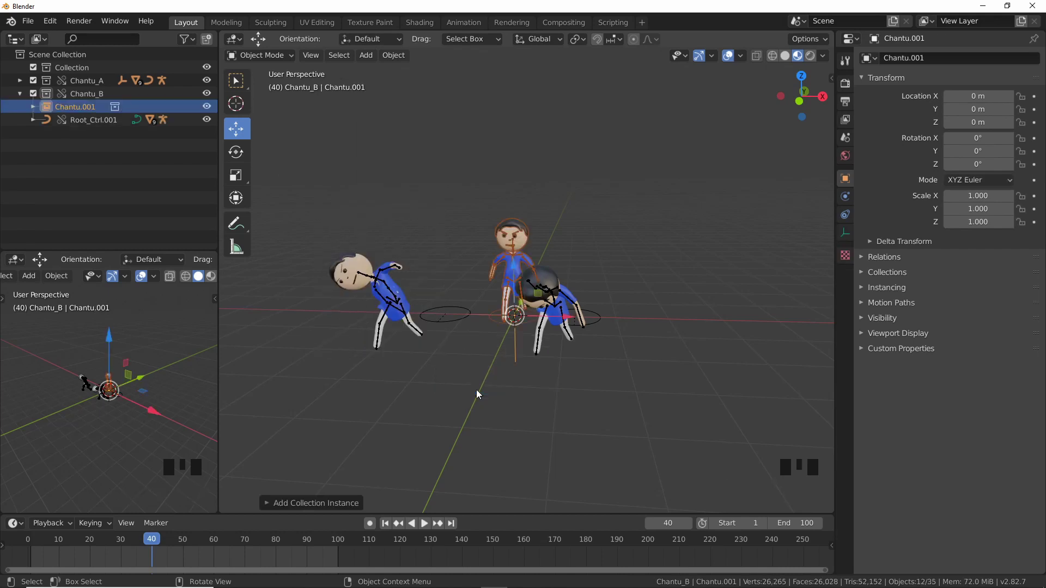
{"action": "left_click", "coordinate": [567, 318]}
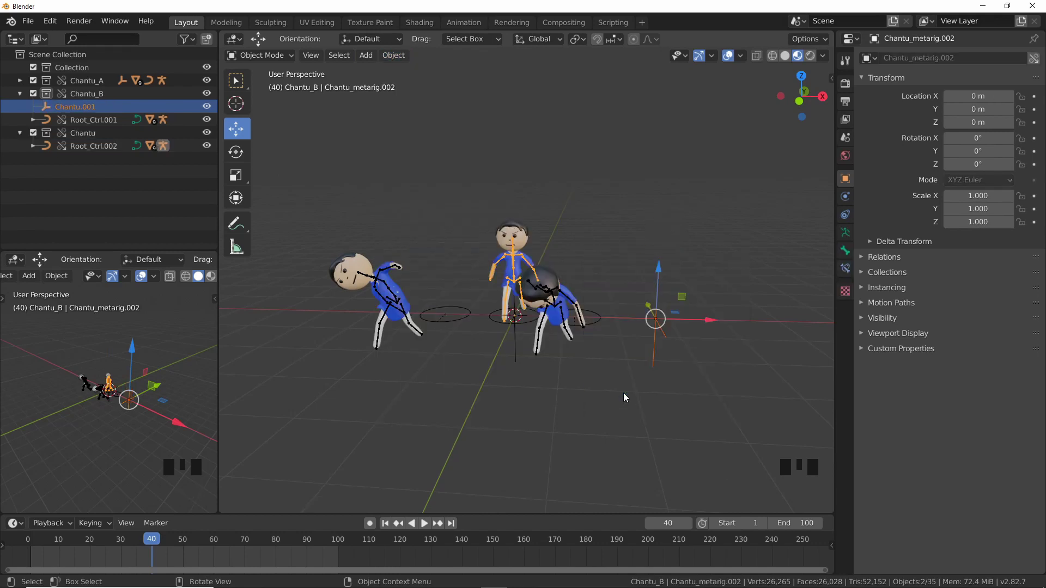
{"action": "left_click", "coordinate": [669, 370]}
Delete the leftover instance and move the third rig forward to Y −4.92 m
{"action": "left_click", "coordinate": [658, 340]}
{"action": "key", "text": "x"}
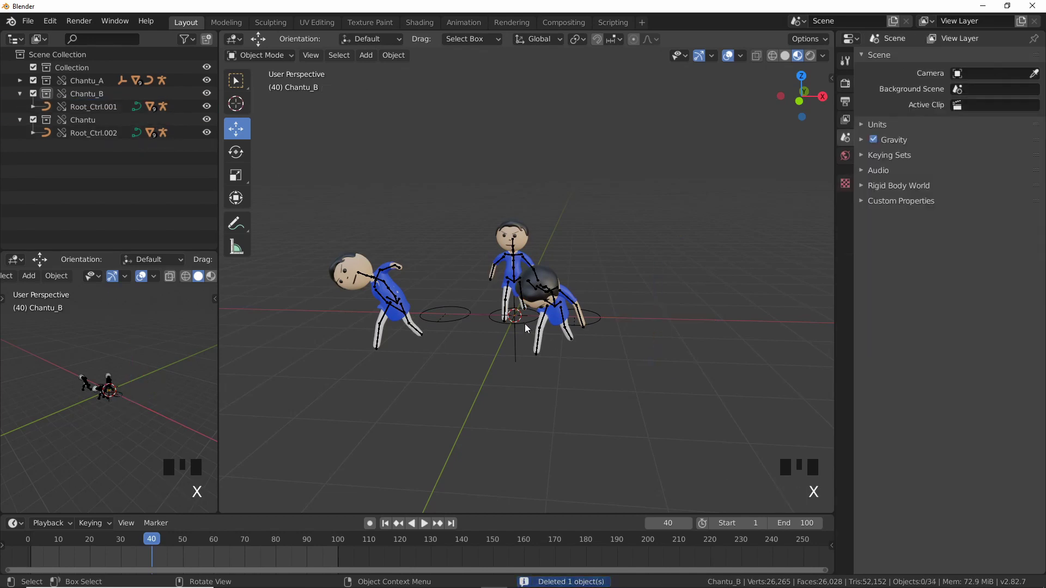
{"action": "left_click", "coordinate": [519, 354]}
{"action": "key", "text": "x"}
{"action": "left_click", "coordinate": [523, 330]}
{"action": "left_click", "coordinate": [575, 319]}
{"action": "left_click_drag", "start_coordinate": [625, 396], "coordinate": [613, 355]}
{"action": "left_click", "coordinate": [613, 354]}
Rotate the front rig's root control 180° around Z to face the others
{"action": "scroll", "scroll_direction": "down", "scroll_amount": 3}
{"action": "left_click_drag", "start_coordinate": [449, 419], "coordinate": [670, 381]}
{"action": "left_click", "coordinate": [670, 381]}
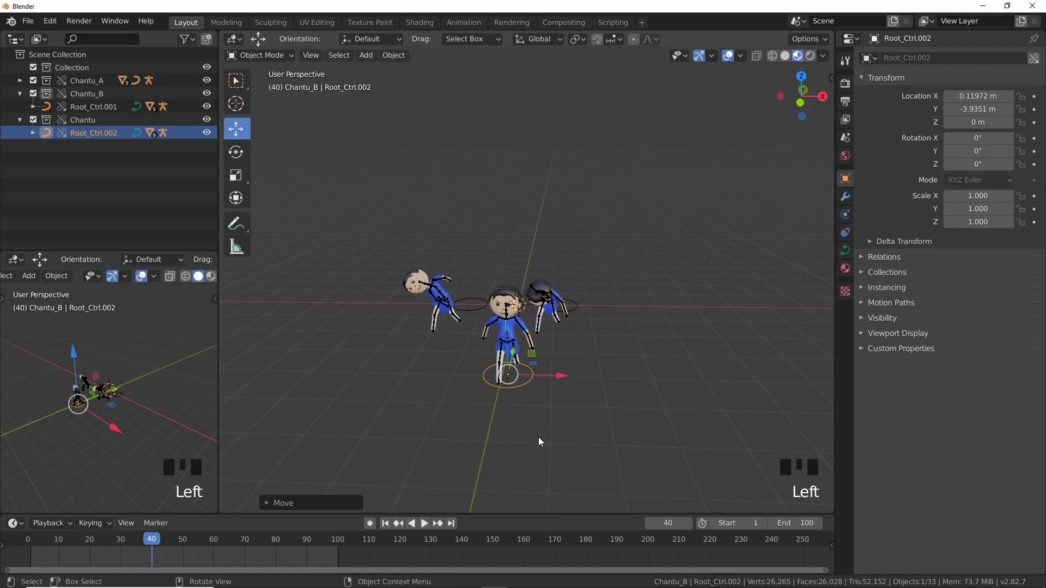
{"action": "key", "text": "r"}
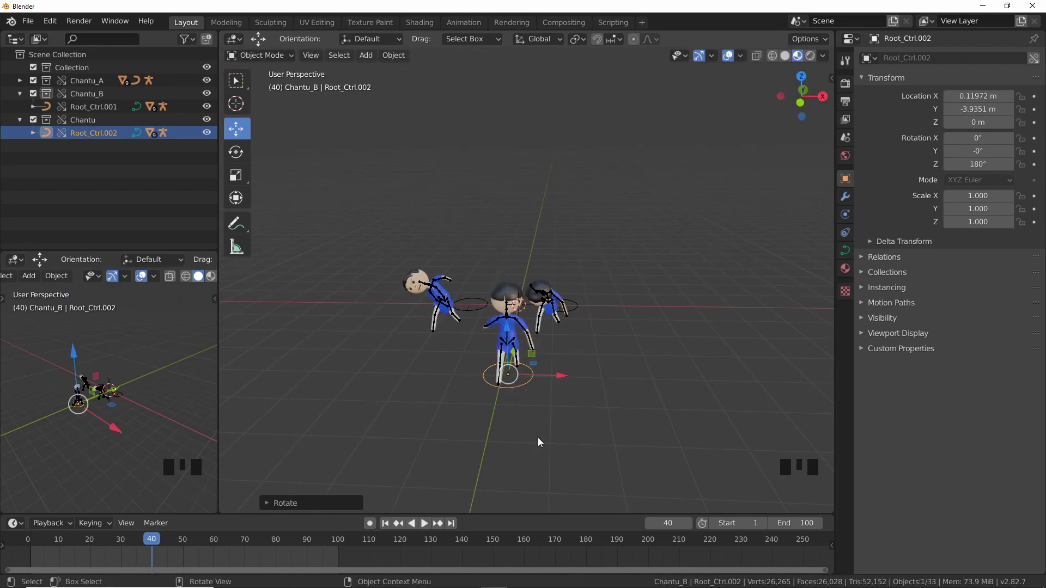
{"action": "left_click_drag", "start_coordinate": [667, 380], "coordinate": [436, 313]}
{"action": "left_click", "coordinate": [435, 313]}
Orbit to review the three rigs, play the animation briefly and select Chantu_metarig.002
{"action": "scroll", "scroll_direction": "up", "scroll_amount": 3}
{"action": "left_click_drag", "start_coordinate": [355, 355], "coordinate": [552, 354]}
{"action": "scroll", "scroll_direction": "up", "scroll_amount": 3}
{"action": "left_click_drag", "start_coordinate": [432, 376], "coordinate": [447, 382]}
{"action": "scroll", "scroll_direction": "down", "scroll_amount": 3}
{"action": "middle_click", "coordinate": [504, 435]}
{"action": "key", "text": "space"}
{"action": "key", "text": "space"}
{"action": "left_click_drag", "start_coordinate": [131, 550], "coordinate": [432, 366]}
{"action": "scroll", "scroll_direction": "up", "scroll_amount": 3}
{"action": "left_click_drag", "start_coordinate": [417, 366], "coordinate": [348, 233]}
{"action": "left_click", "coordinate": [348, 232]}
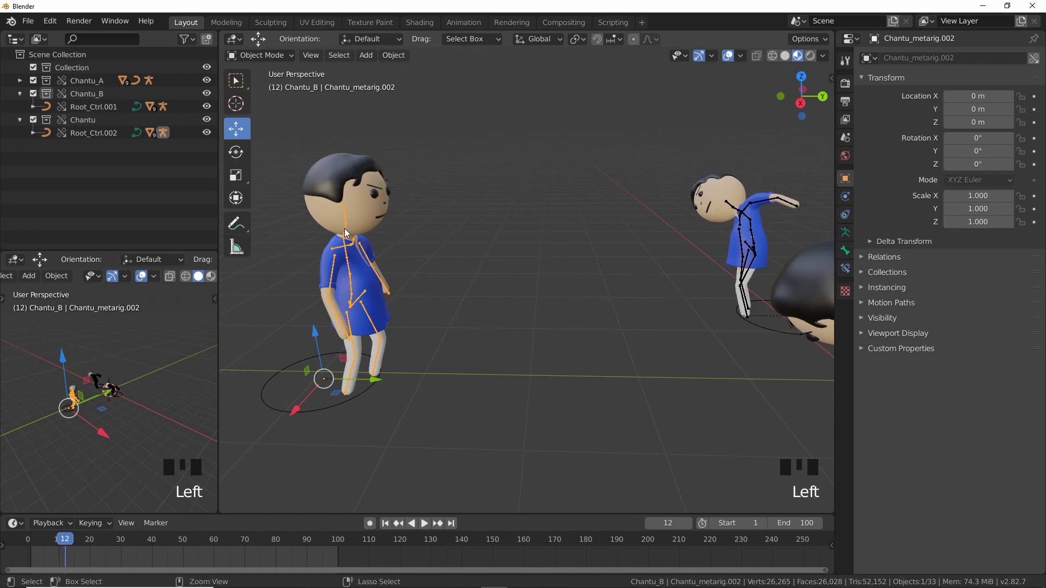
Enter Pose Mode on the third Chantu's armature and select its neck bone spine.005
{"action": "key", "text": "ctrl+Tab"}
{"action": "scroll", "scroll_direction": "up", "scroll_amount": 3}
{"action": "left_click_drag", "start_coordinate": [340, 247], "coordinate": [595, 300]}
{"action": "key", "text": "KP_Decimal"}
{"action": "key", "text": "KP_Decimal"}
{"action": "scroll", "scroll_direction": "down", "scroll_amount": 3}
{"action": "left_click_drag", "start_coordinate": [565, 320], "coordinate": [533, 144]}
{"action": "left_click", "coordinate": [533, 144]}
Rotate the neck bone to tilt the third Chantu's head sideways
{"action": "scroll", "scroll_direction": "down", "scroll_amount": 3}
{"action": "key", "text": "r"}
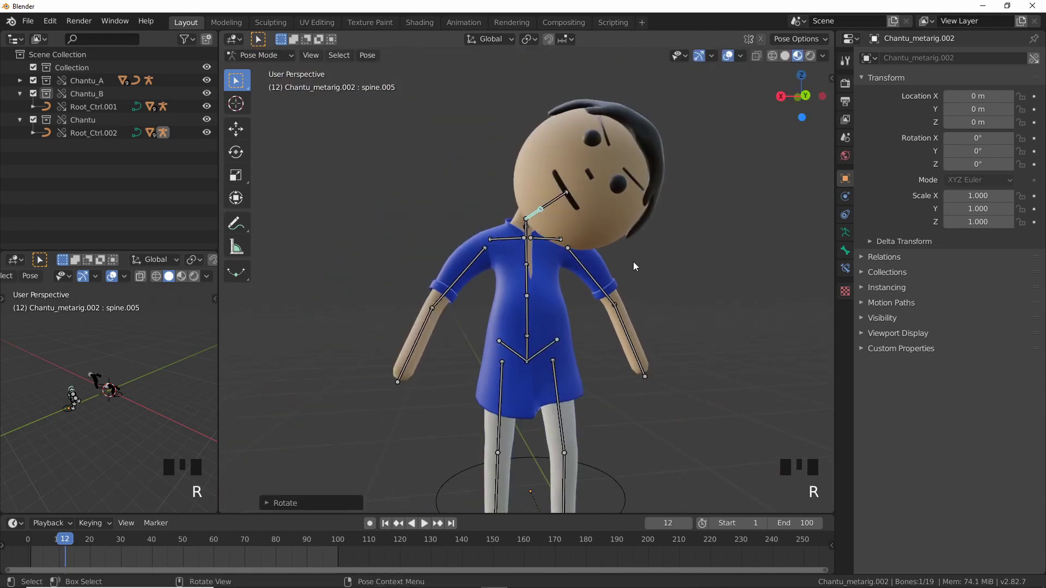
{"action": "left_click_drag", "start_coordinate": [585, 270], "coordinate": [664, 270]}
{"action": "key", "text": "r"}
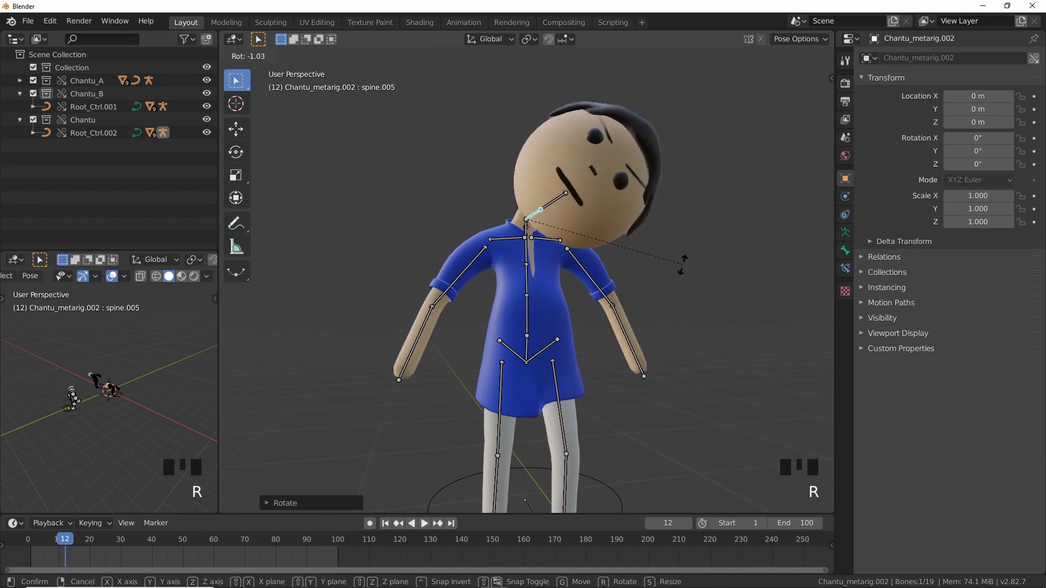
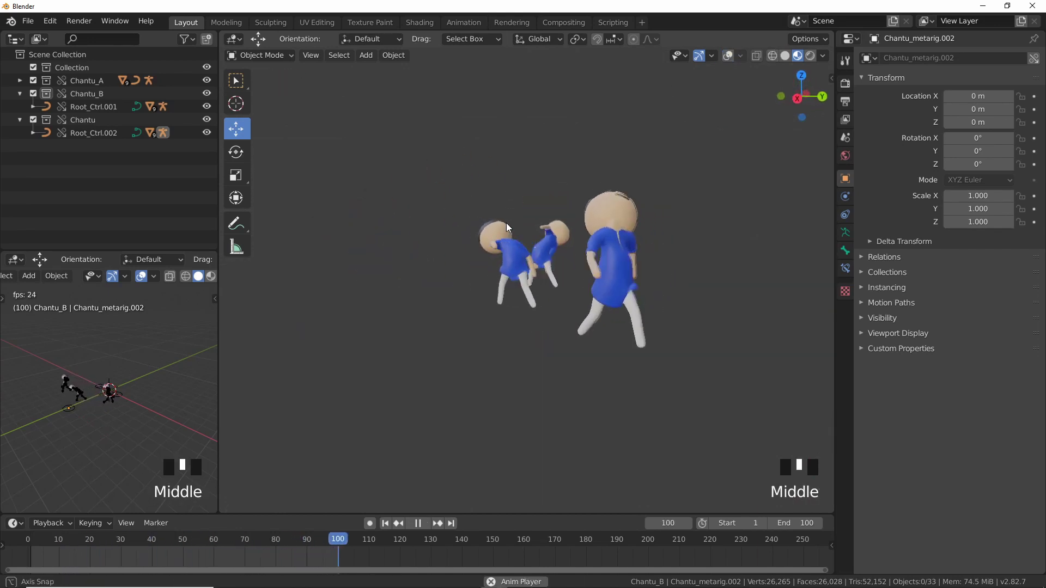
Maximize the viewport over the walking characters, then restore the layout and stop playback at frame 75
{"action": "left_click_drag", "start_coordinate": [527, 270], "coordinate": [508, 269]}
{"action": "scroll", "scroll_direction": "up", "scroll_amount": 3}
{"action": "left_click_drag", "start_coordinate": [531, 273], "coordinate": [563, 256]}
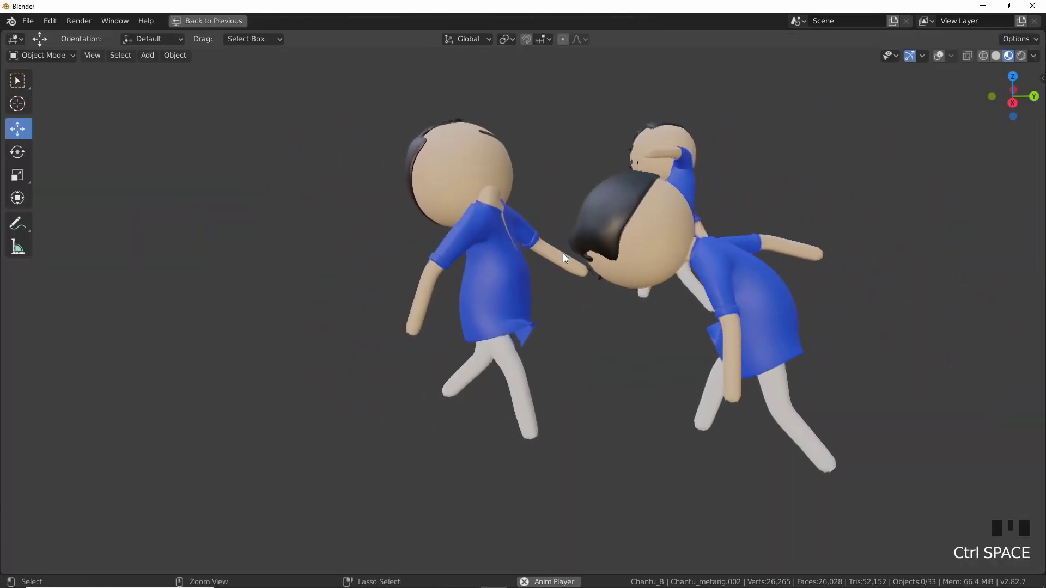
{"action": "key", "text": "ctrl+space"}
{"action": "key", "text": "space"}
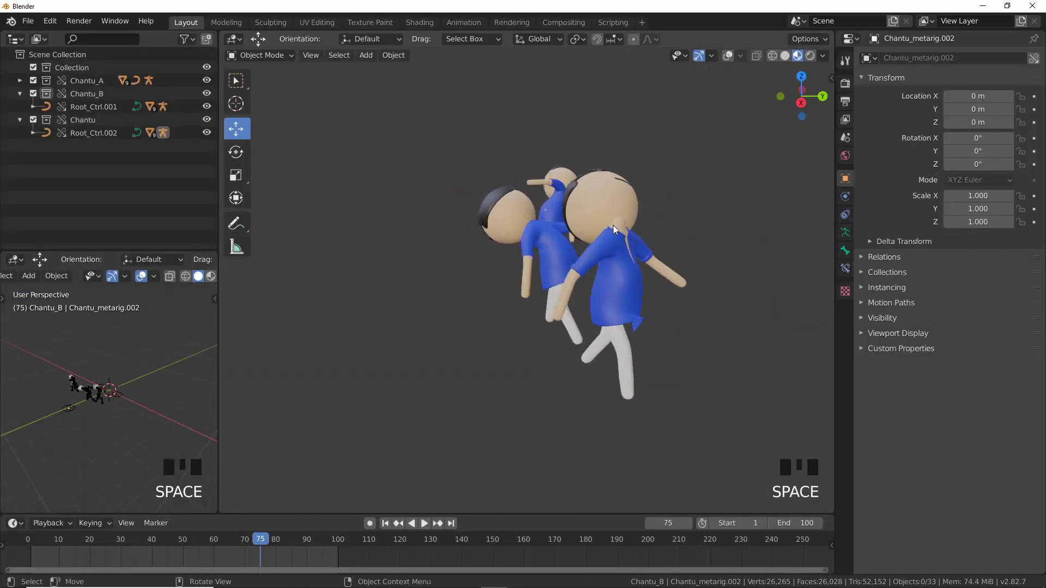
Select the front character's left eye and kurta, then re-enable Viewport Overlays to show bones and grid
{"action": "left_click_drag", "start_coordinate": [600, 210], "coordinate": [585, 228]}
{"action": "left_click", "coordinate": [542, 216]}
{"action": "scroll", "scroll_direction": "up", "scroll_amount": 3}
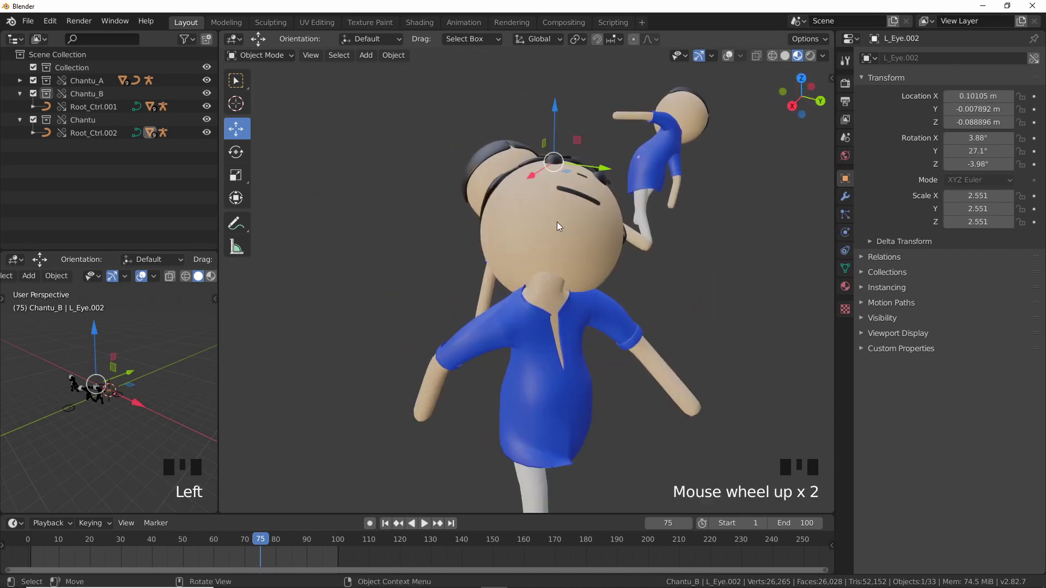
{"action": "left_click", "coordinate": [489, 336]}
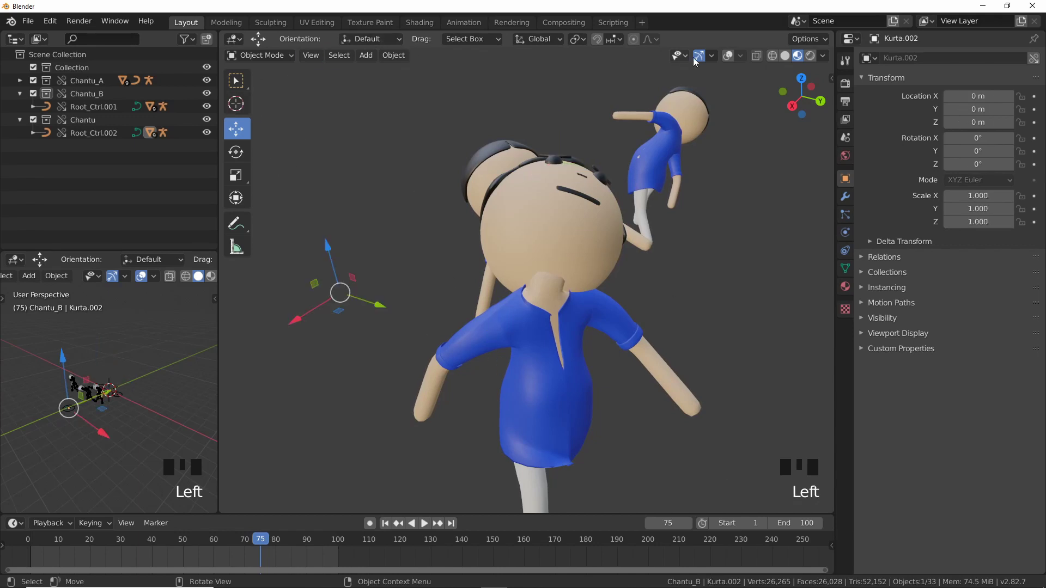
{"action": "left_click", "coordinate": [732, 59]}
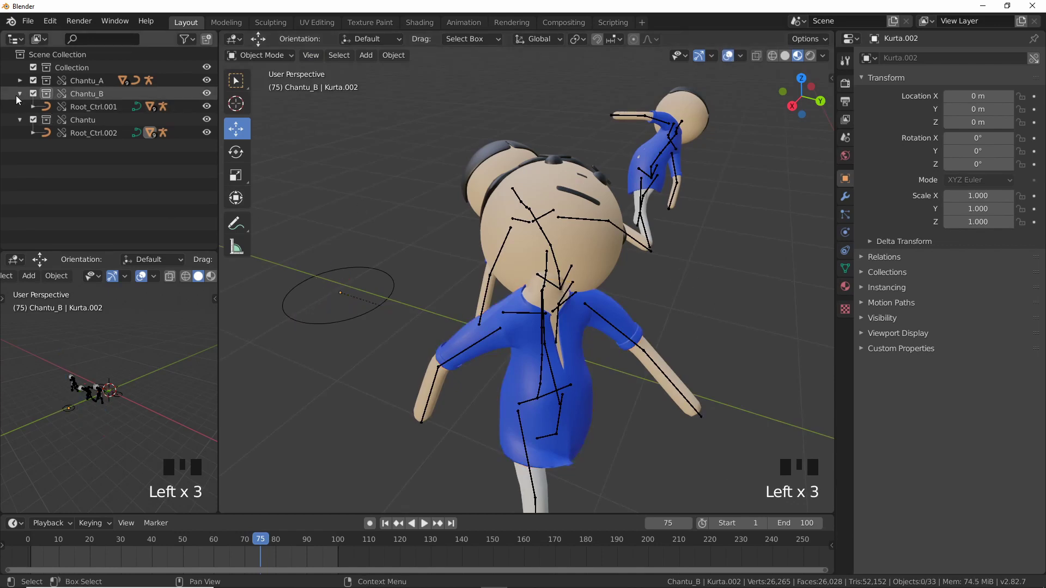
Rename the third rig's collection to Chantu_C and inspect Kurta.002's linked mesh data Plane.005
{"action": "left_click_drag", "start_coordinate": [98, 116], "coordinate": [590, 393]}
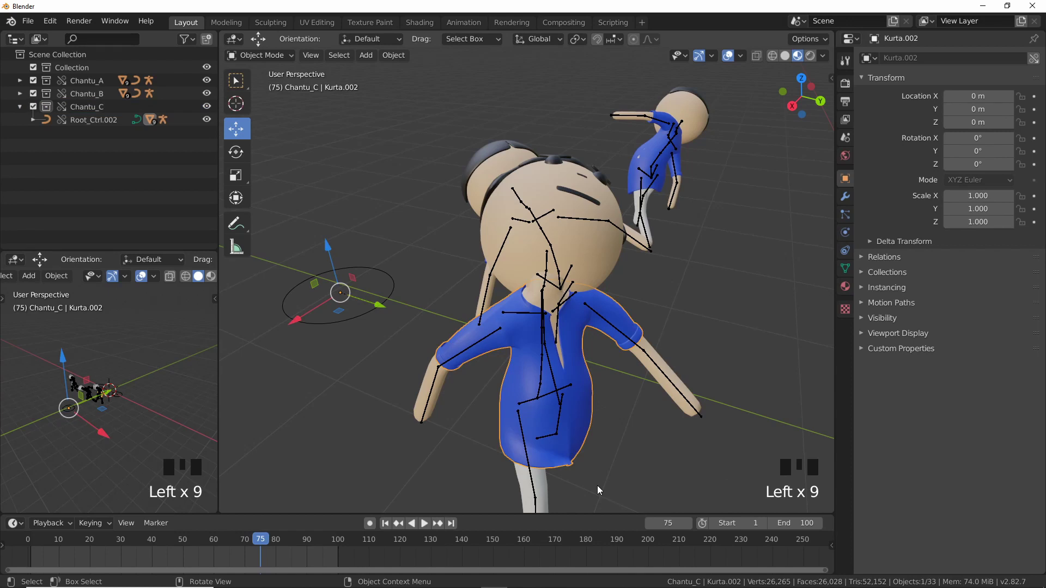
{"action": "scroll", "scroll_direction": "up", "scroll_amount": 3}
{"action": "left_click_drag", "start_coordinate": [625, 326], "coordinate": [585, 315]}
{"action": "scroll", "scroll_direction": "down", "scroll_amount": 3}
{"action": "left_click_drag", "start_coordinate": [577, 320], "coordinate": [495, 248]}
{"action": "left_click", "coordinate": [495, 248]}
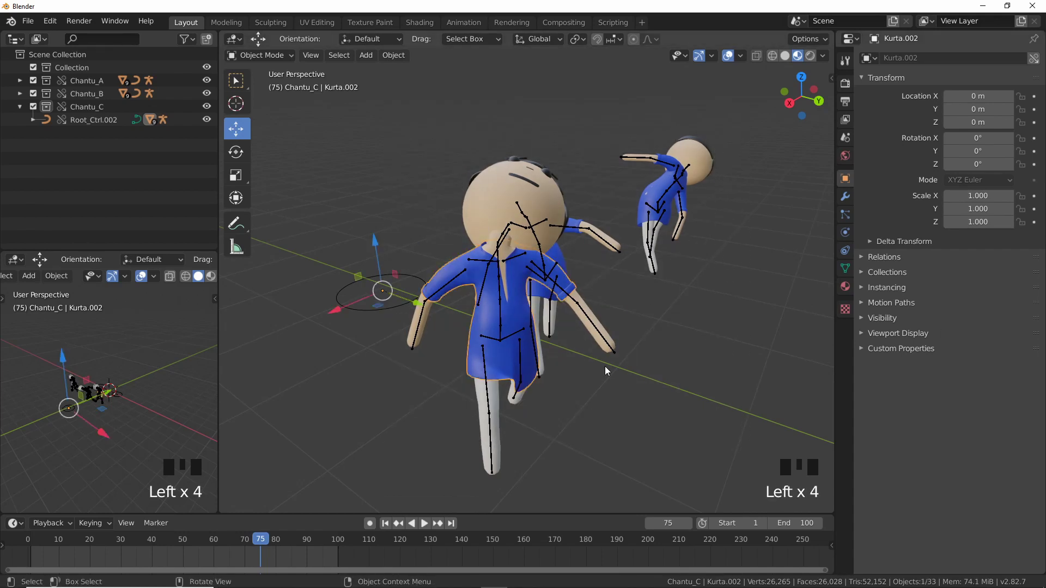
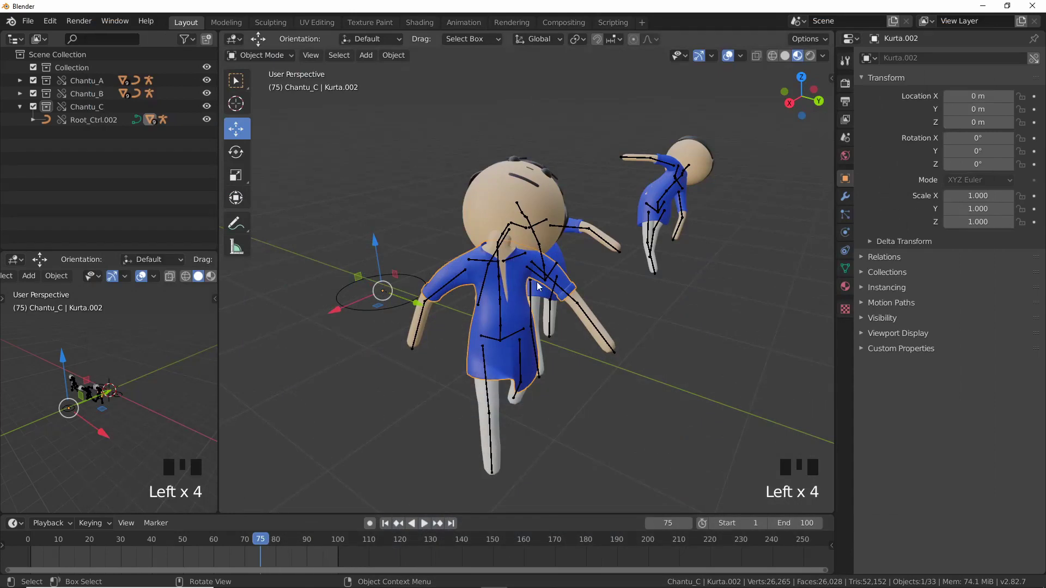
{"action": "left_click_drag", "start_coordinate": [604, 300], "coordinate": [722, 150]}
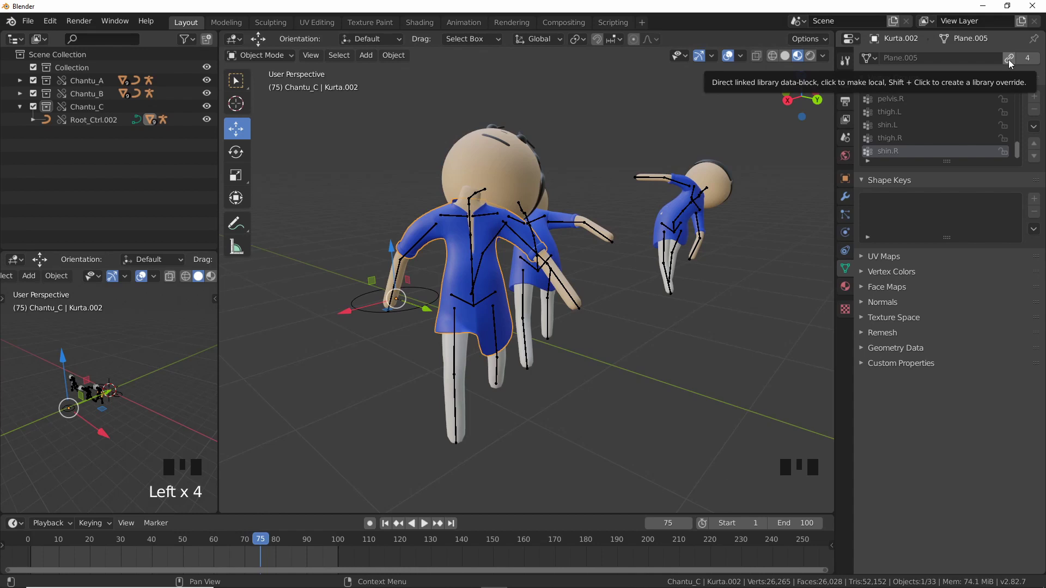
Make Chantu_C's kurta mesh and material local and set its Base Color to near-black dark red
{"action": "left_click_drag", "start_coordinate": [1011, 64], "coordinate": [965, 131]}
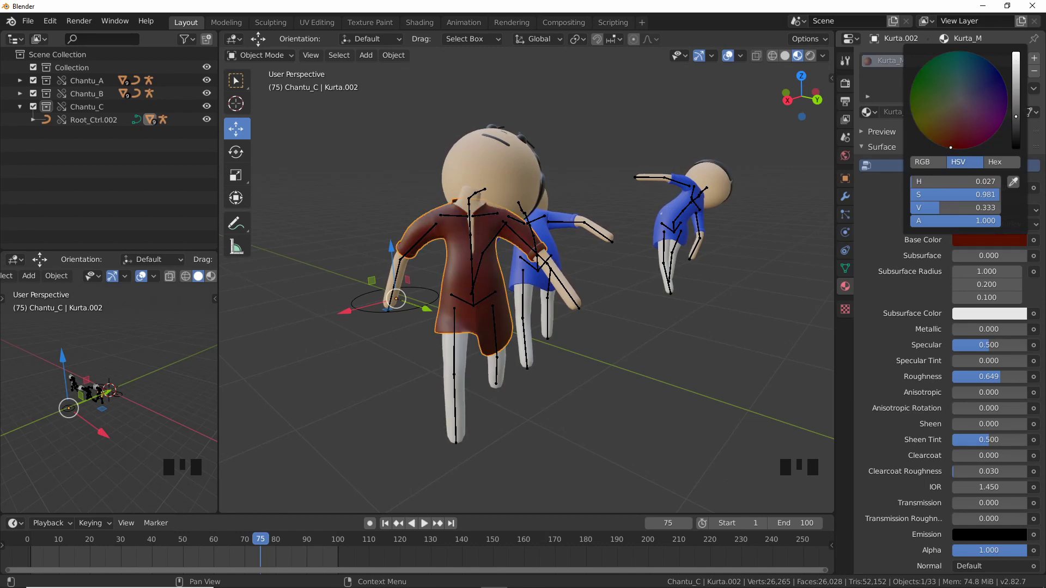
{"action": "left_click", "coordinate": [627, 361]}
{"action": "left_click_drag", "start_coordinate": [572, 294], "coordinate": [561, 424]}
{"action": "left_click", "coordinate": [561, 424]}
{"action": "left_click", "coordinate": [1018, 137]}
{"action": "left_click", "coordinate": [574, 263]}
Move in on Chantu_C's face and select its right eye R_Eye.002
{"action": "scroll", "scroll_direction": "up", "scroll_amount": 3}
{"action": "left_click_drag", "start_coordinate": [570, 288], "coordinate": [437, 291]}
{"action": "left_click", "coordinate": [437, 291]}
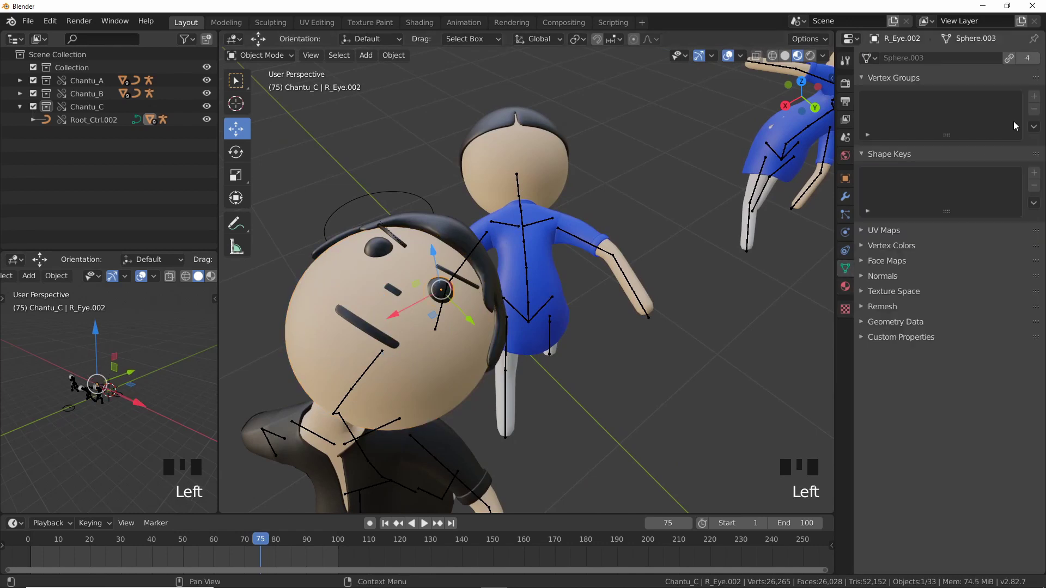
Give both of Chantu_C's eyes local Black_M materials with bright red base color ED0F00, then play the animation
{"action": "left_click_drag", "start_coordinate": [1010, 63], "coordinate": [1018, 93]}
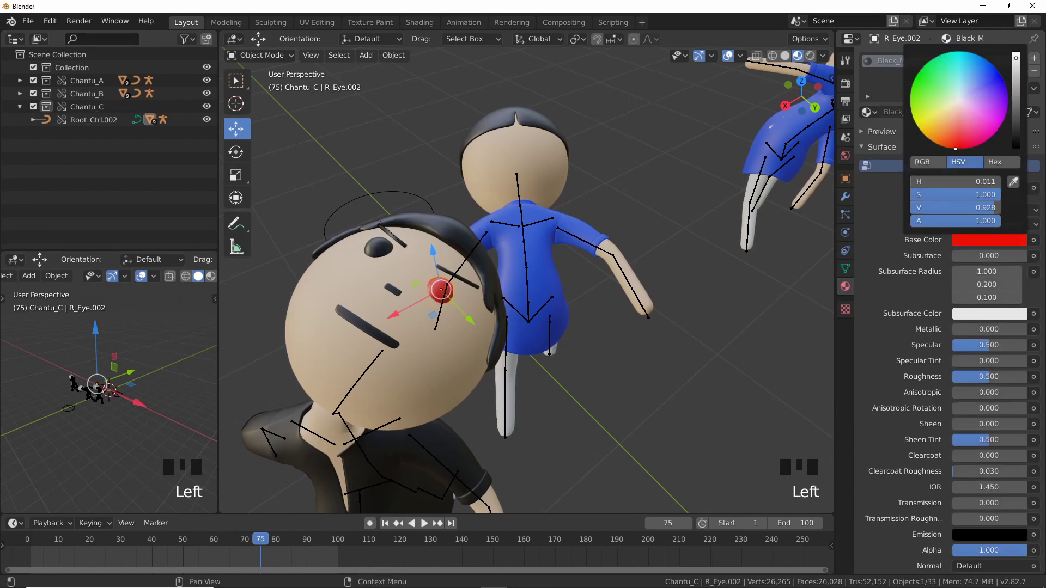
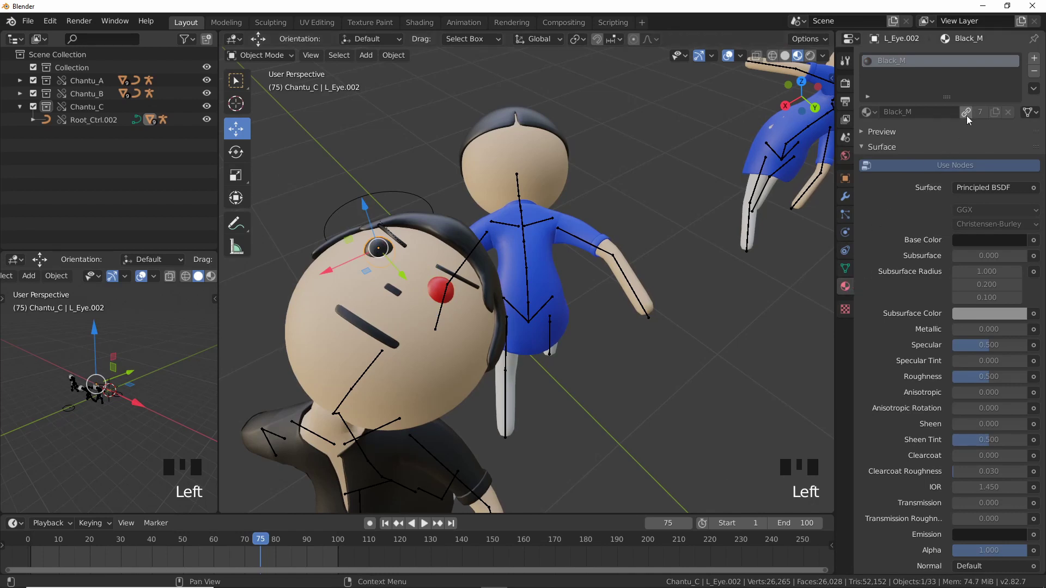
{"action": "left_click_drag", "start_coordinate": [971, 115], "coordinate": [975, 186]}
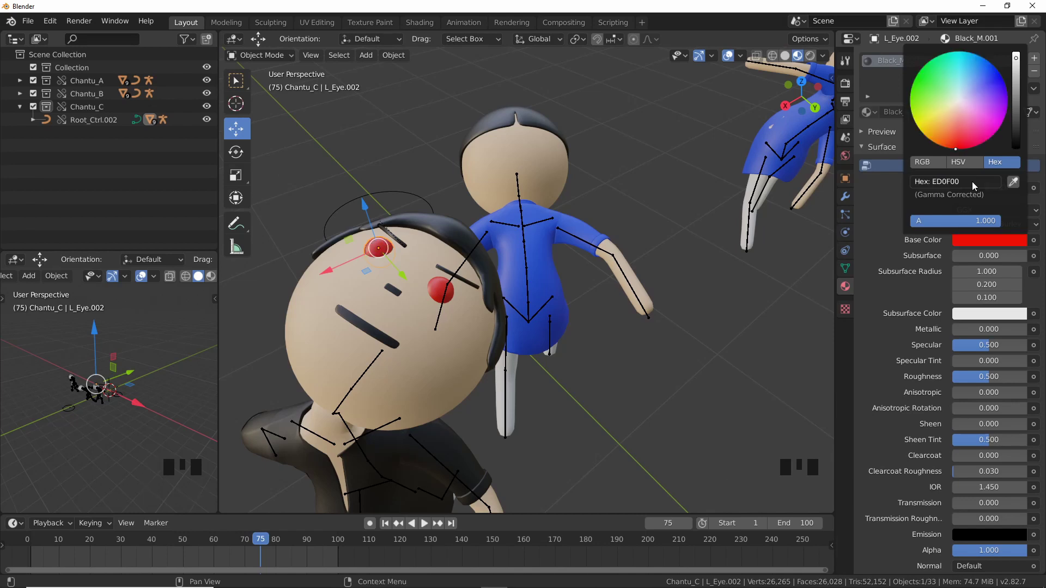
{"action": "left_click", "coordinate": [629, 388]}
{"action": "scroll", "scroll_direction": "down", "scroll_amount": 3}
{"action": "left_click_drag", "start_coordinate": [581, 324], "coordinate": [575, 311]}
{"action": "key", "text": "space"}
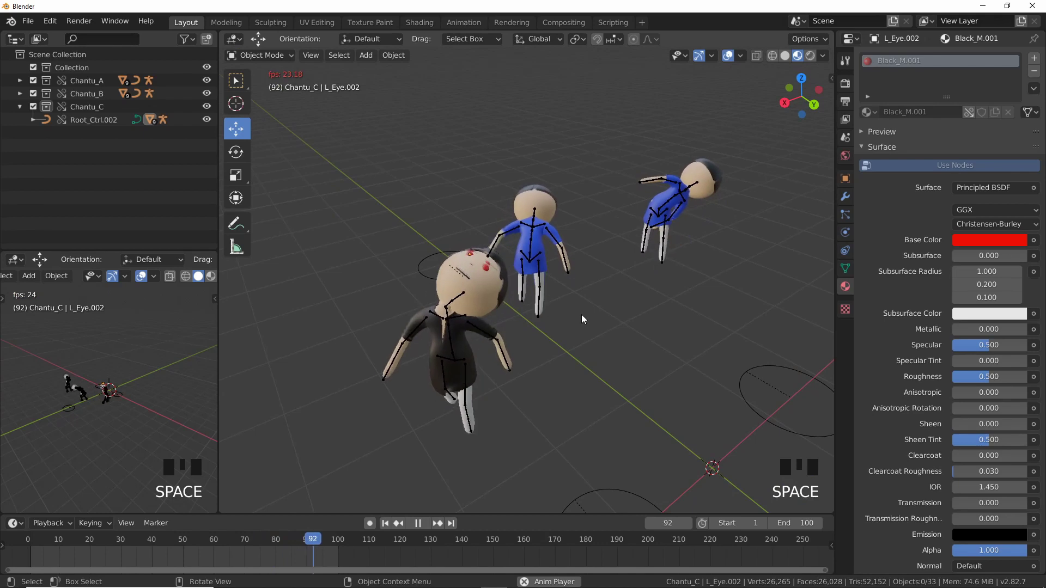
Add a ground Plane with Material.001 beneath the three characters and frame them in Rendered shading
{"action": "left_click_drag", "start_coordinate": [597, 329], "coordinate": [840, 85]}
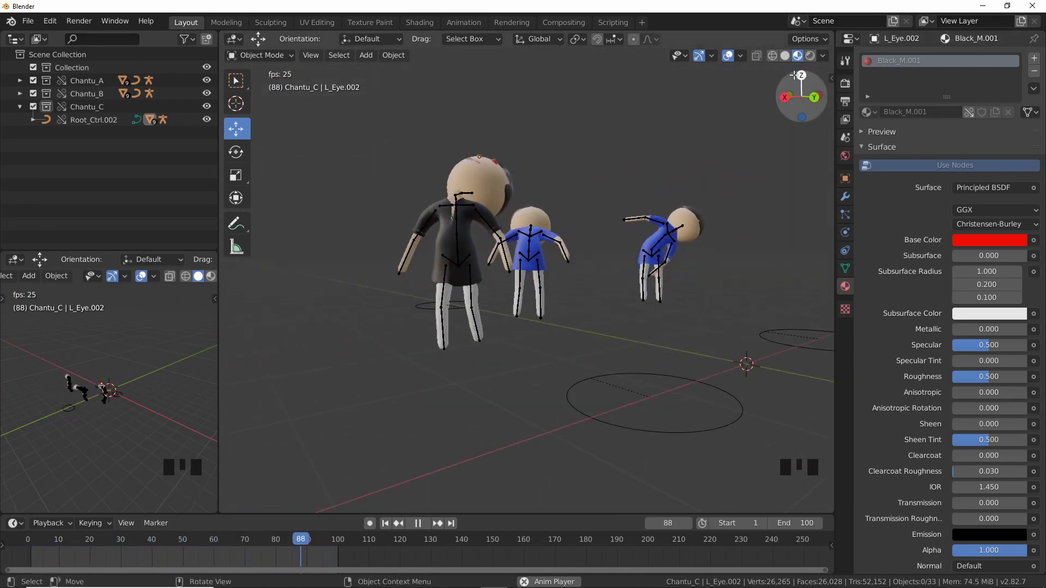
{"action": "left_click_drag", "start_coordinate": [730, 57], "coordinate": [541, 282]}
{"action": "left_click_drag", "start_coordinate": [540, 283], "coordinate": [614, 275]}
{"action": "scroll", "scroll_direction": "up", "scroll_amount": 3}
{"action": "left_click_drag", "start_coordinate": [715, 276], "coordinate": [566, 271]}
{"action": "scroll", "scroll_direction": "down", "scroll_amount": 3}
{"action": "left_click_drag", "start_coordinate": [600, 291], "coordinate": [622, 300]}
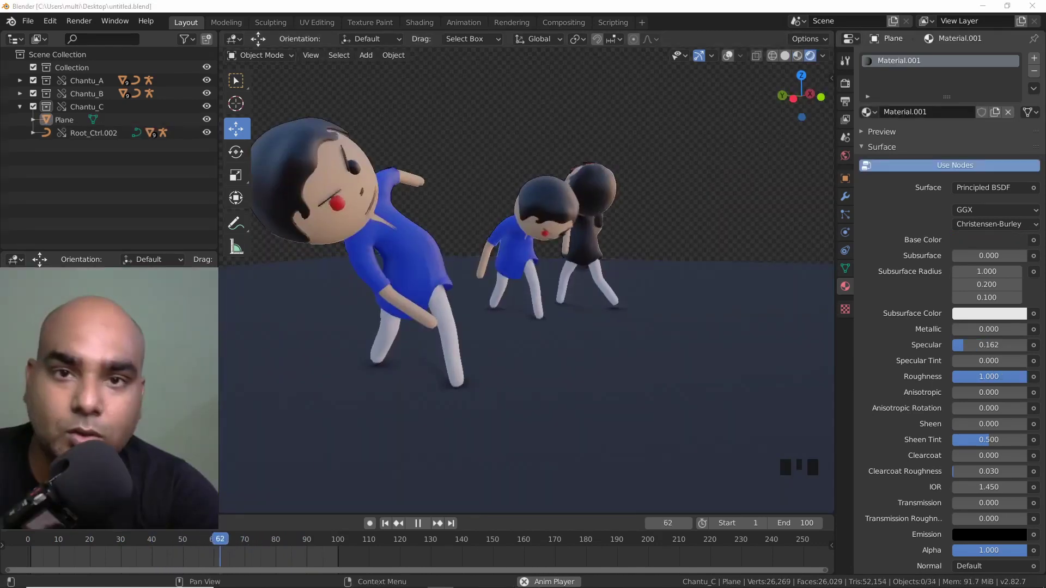